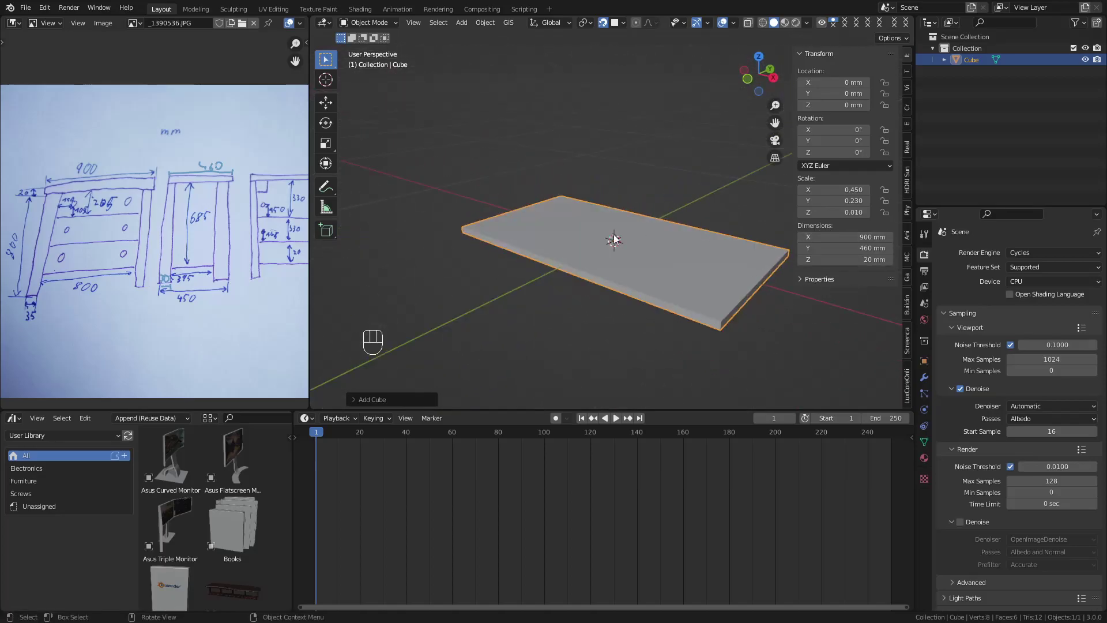
Step: Raise the 900 × 460 × 20 mm top board high above the origin along Z
key("g")
left_click_drag(666, 332, 649, 160)
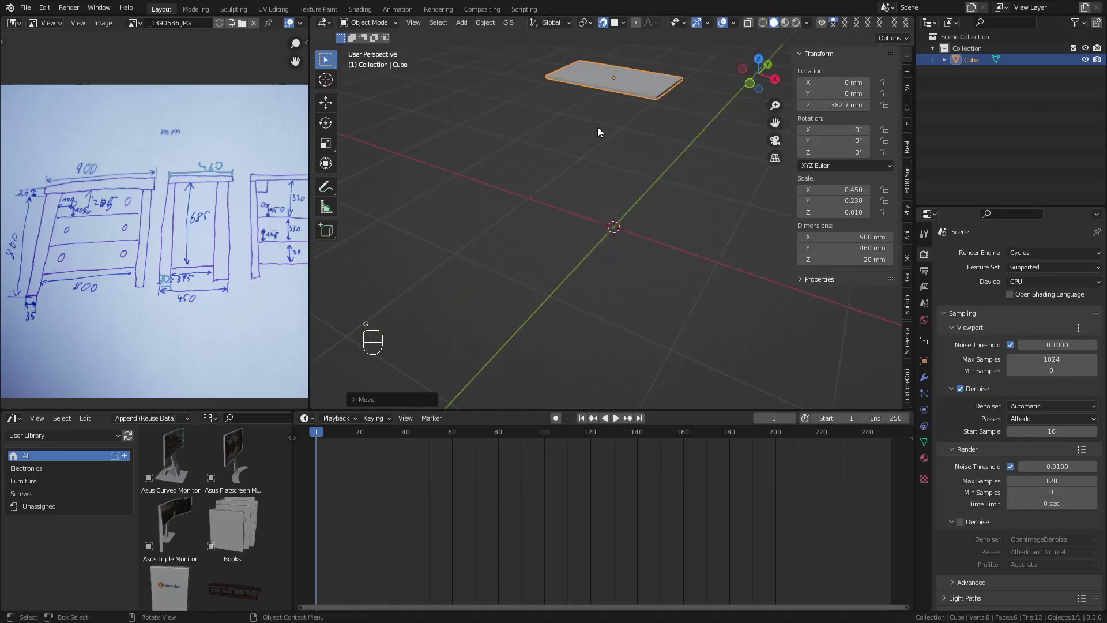
middle_click(189, 217)
Step: Add a 35 × 30 × 800 mm leg and shift its geometry so the base sits on the origin
key("shift+a")
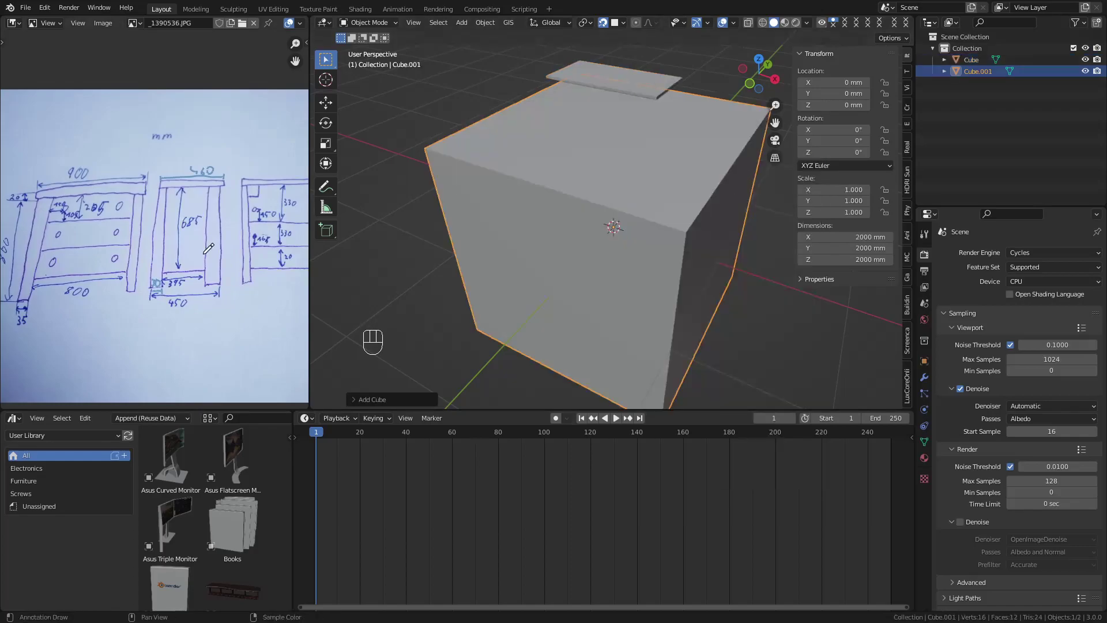
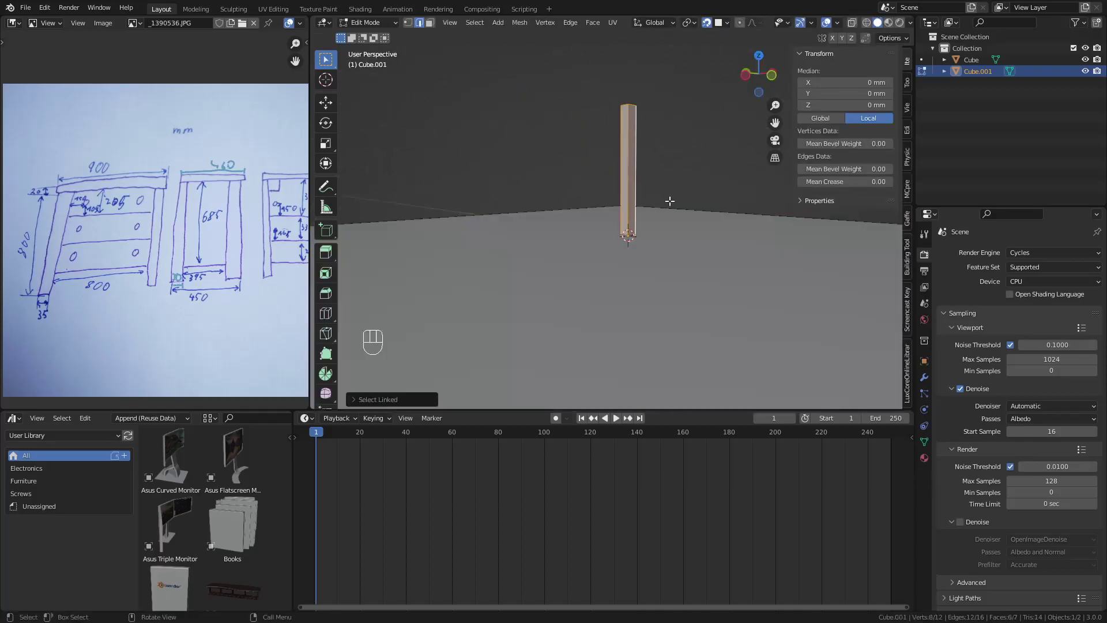
key("g")
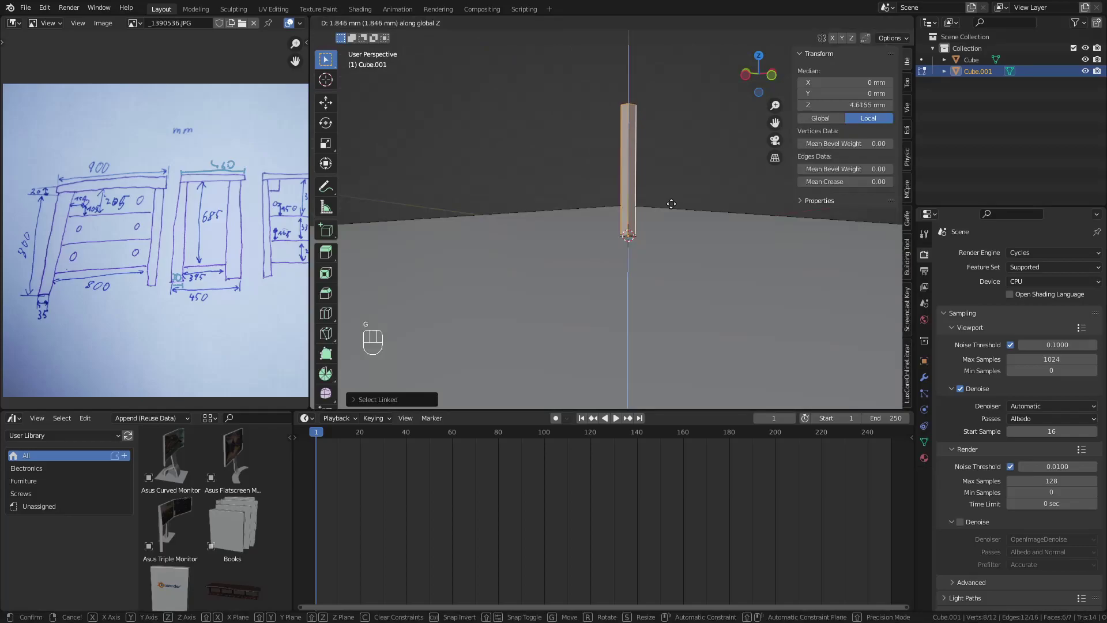
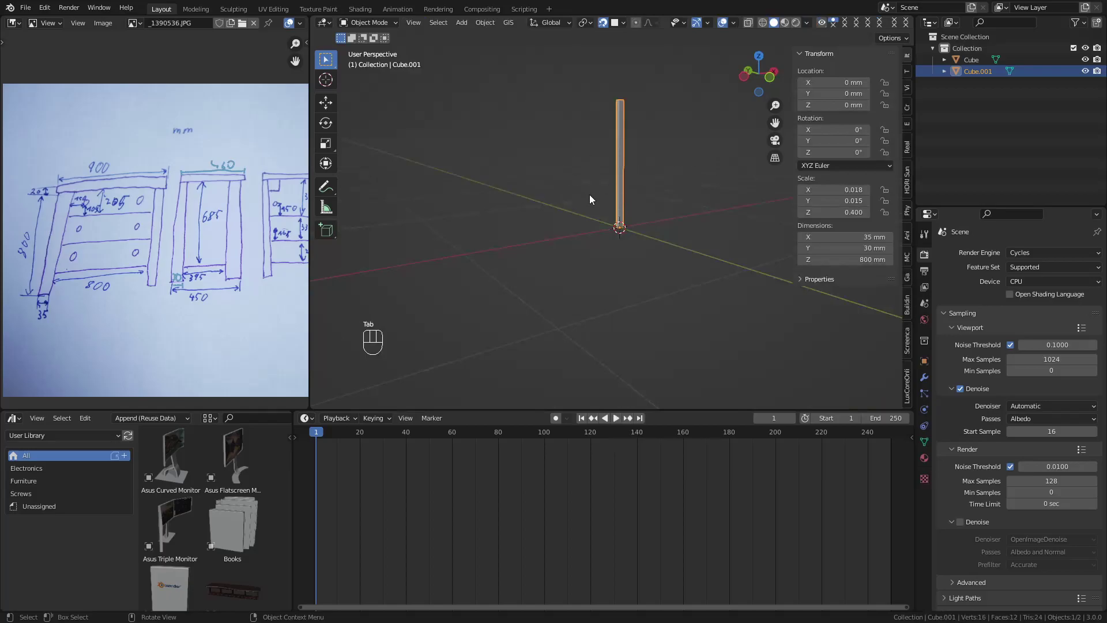
Step: Orbit around the leg to check its base rests at the origin
left_click_drag(652, 160, 663, 207)
left_click_drag(645, 263, 654, 262)
left_click_drag(649, 261, 656, 245)
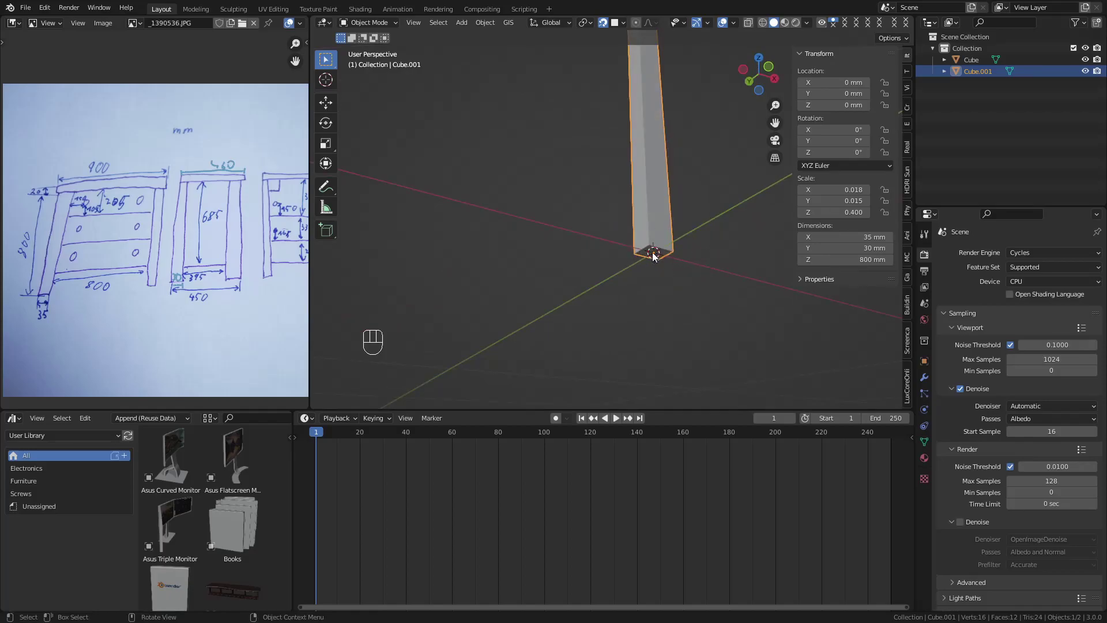
left_click_drag(690, 272, 696, 298)
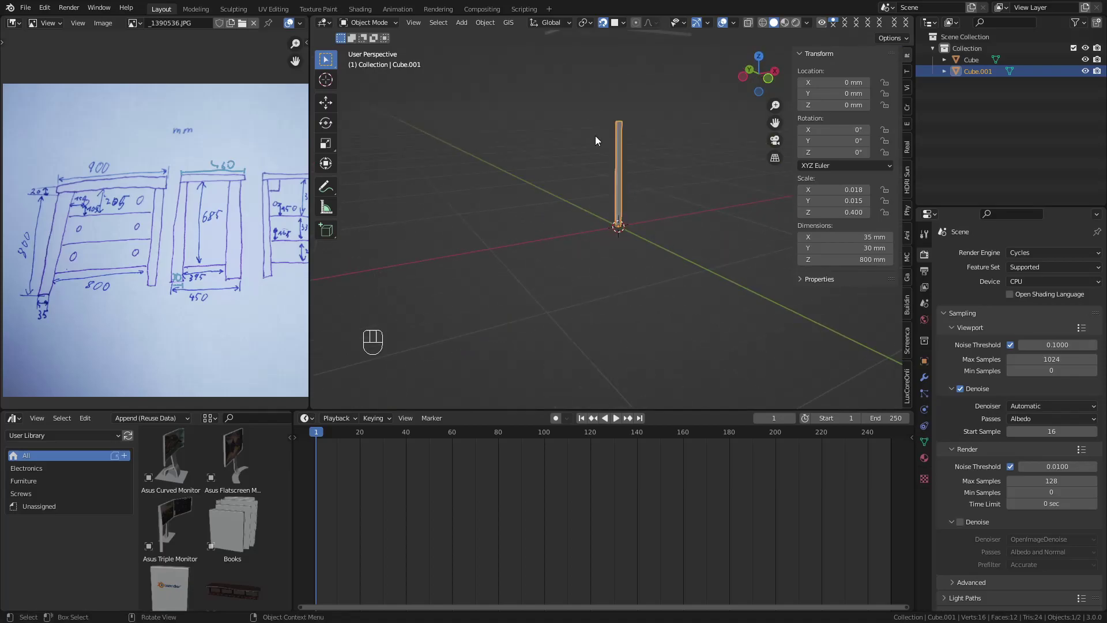
Step: Add a 20 × 395 × 685 mm side panel beside the leg
middle_click(634, 208)
key("a")
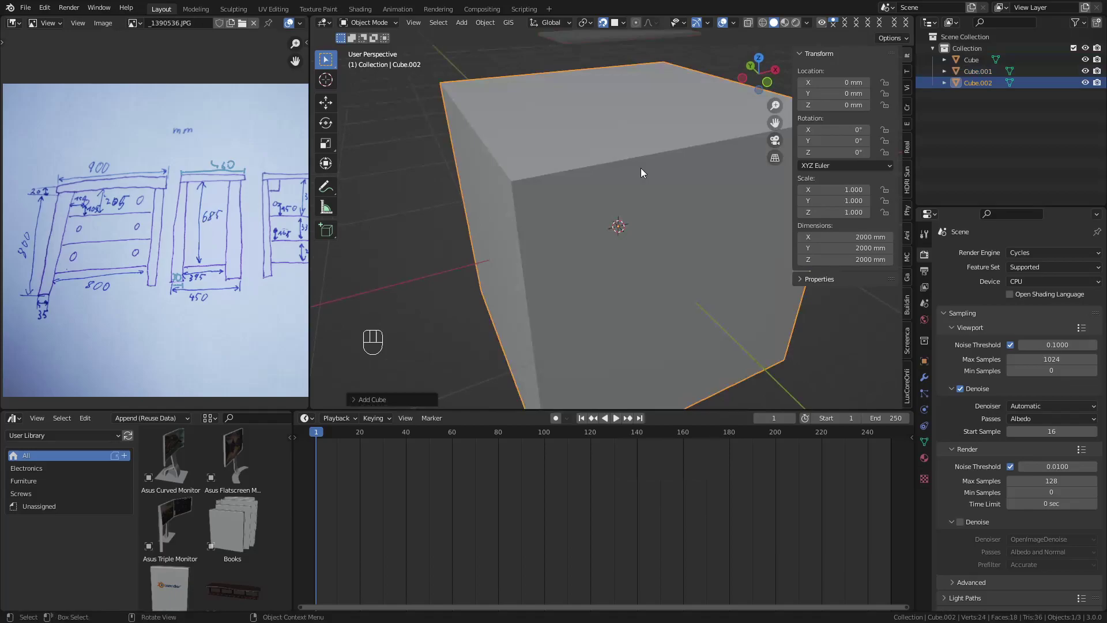
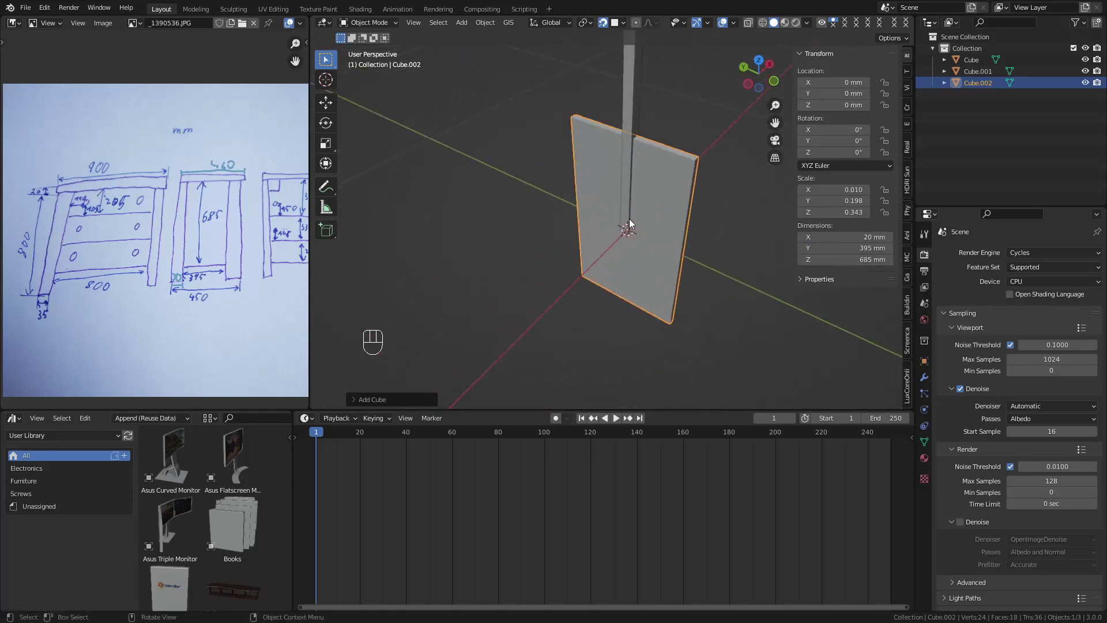
left_click_drag(613, 222, 534, 206)
left_click_drag(596, 293, 617, 301)
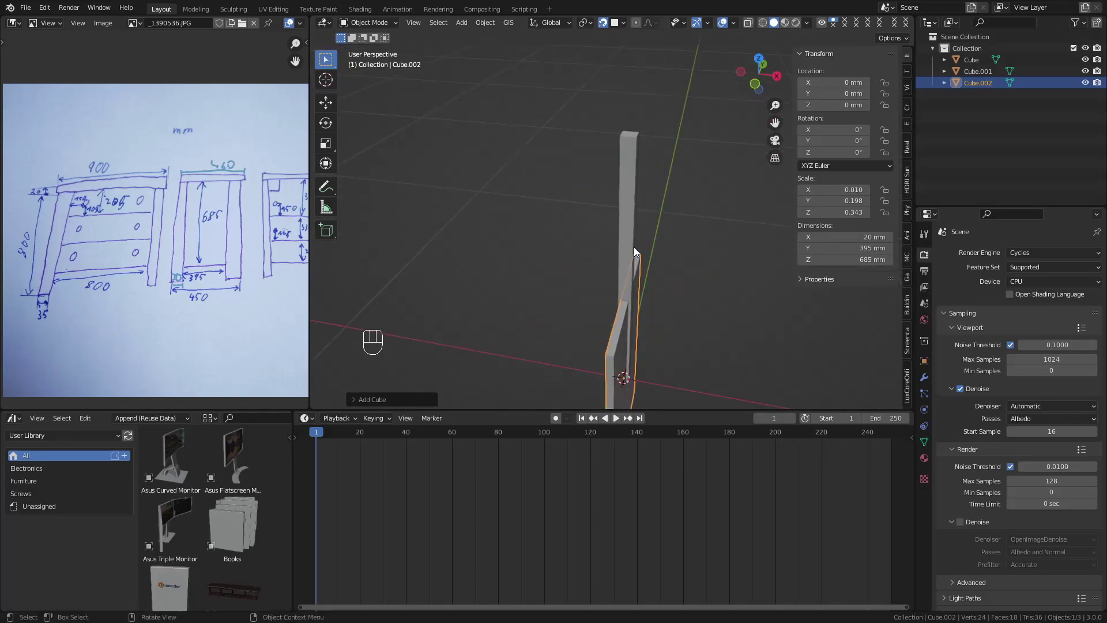
left_click_drag(655, 217, 690, 238)
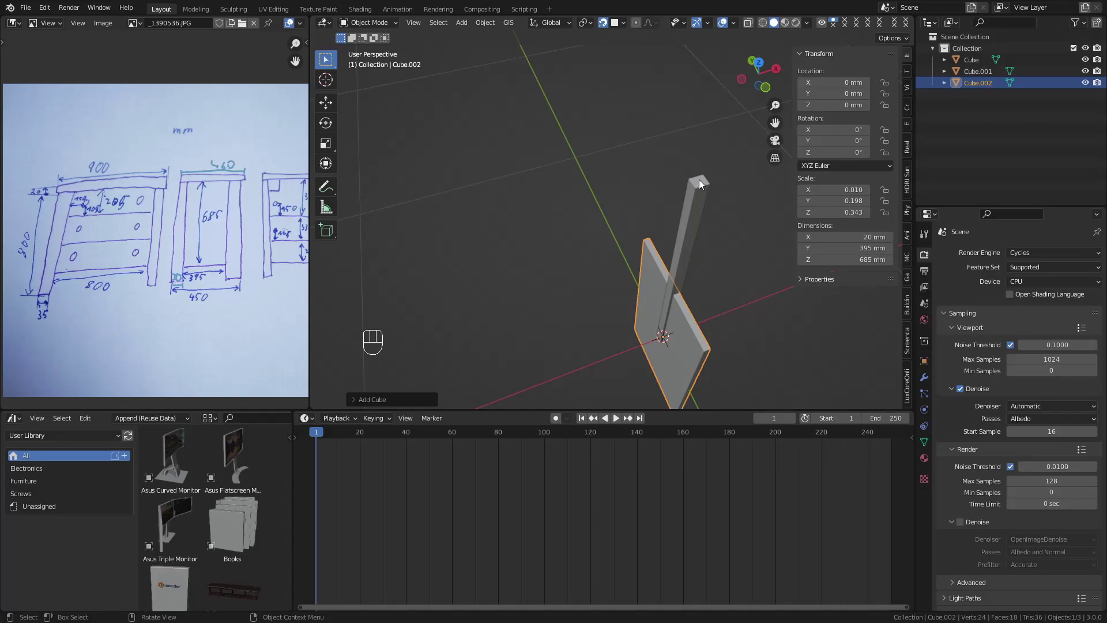
Step: Raise the side panel above the ground along Z
key("g")
left_click_drag(740, 214, 670, 206)
middle_click(663, 205)
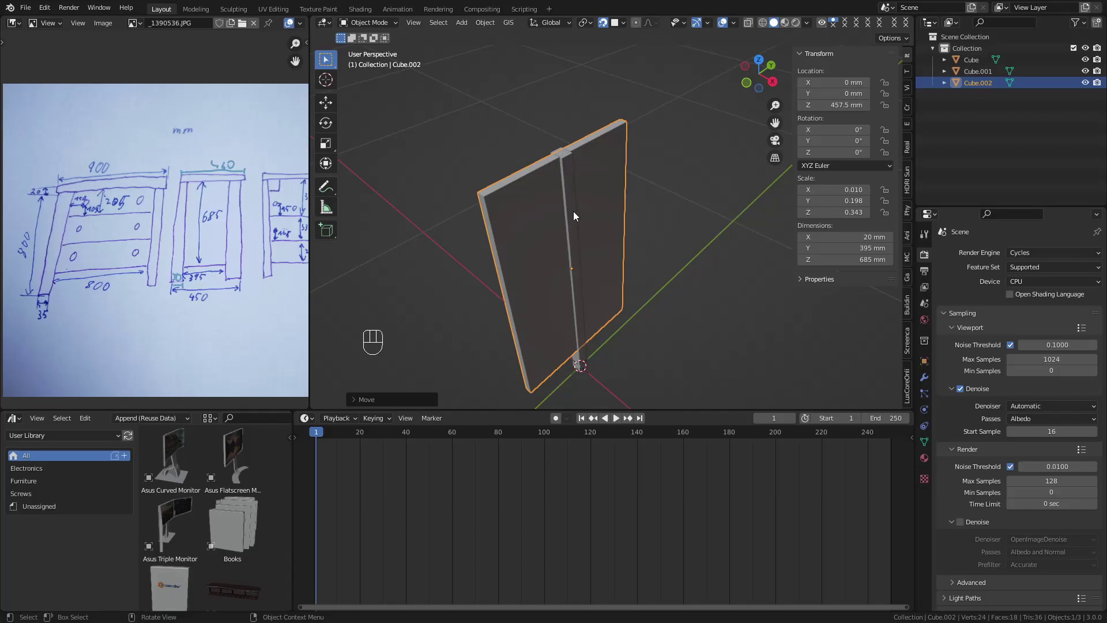
key("g")
left_click_drag(608, 209, 557, 204)
left_click(554, 203)
Step: Slide the leg 212.5 mm along Y to the panel's edge
left_click_drag(631, 218, 607, 217)
left_click_drag(647, 231, 614, 241)
key("g")
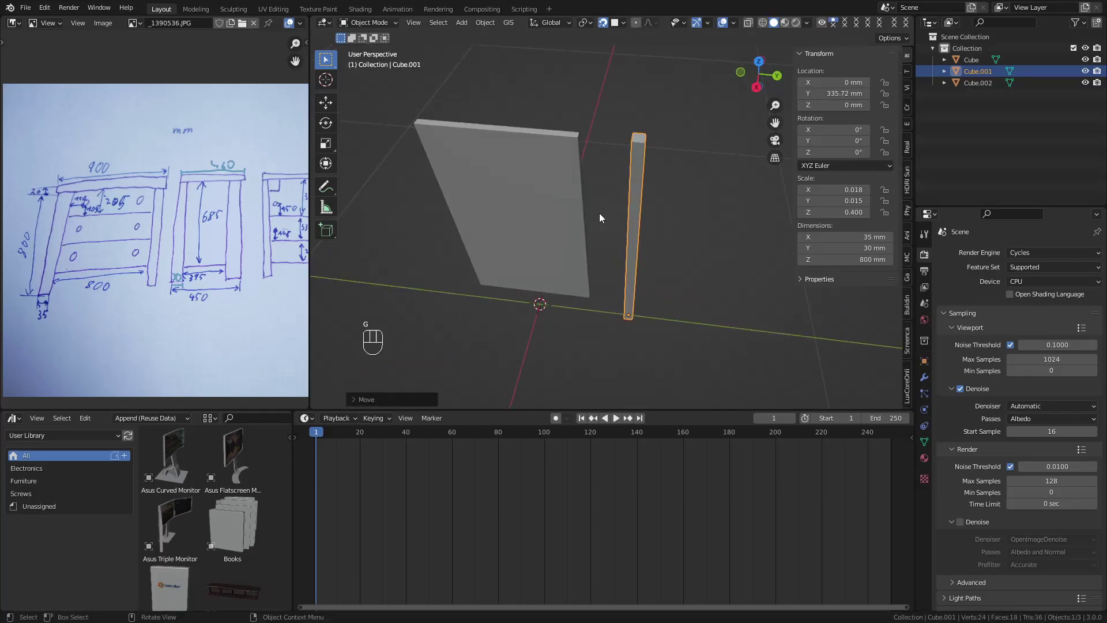
middle_click(553, 209)
left_click(541, 200)
right_click(542, 200)
key("g")
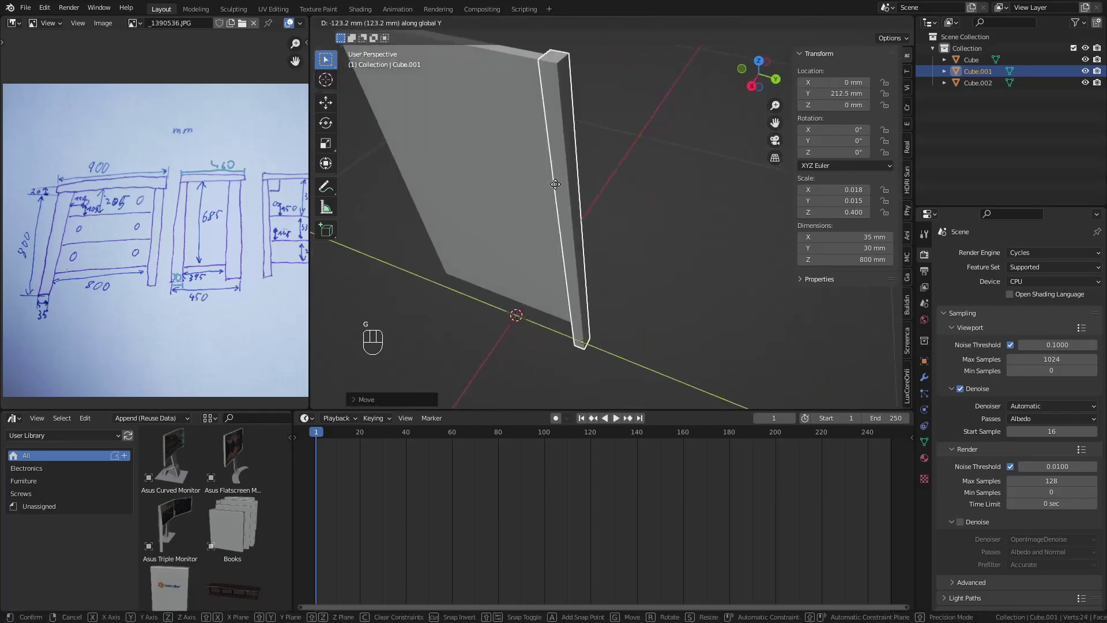
left_click_drag(659, 200, 672, 194)
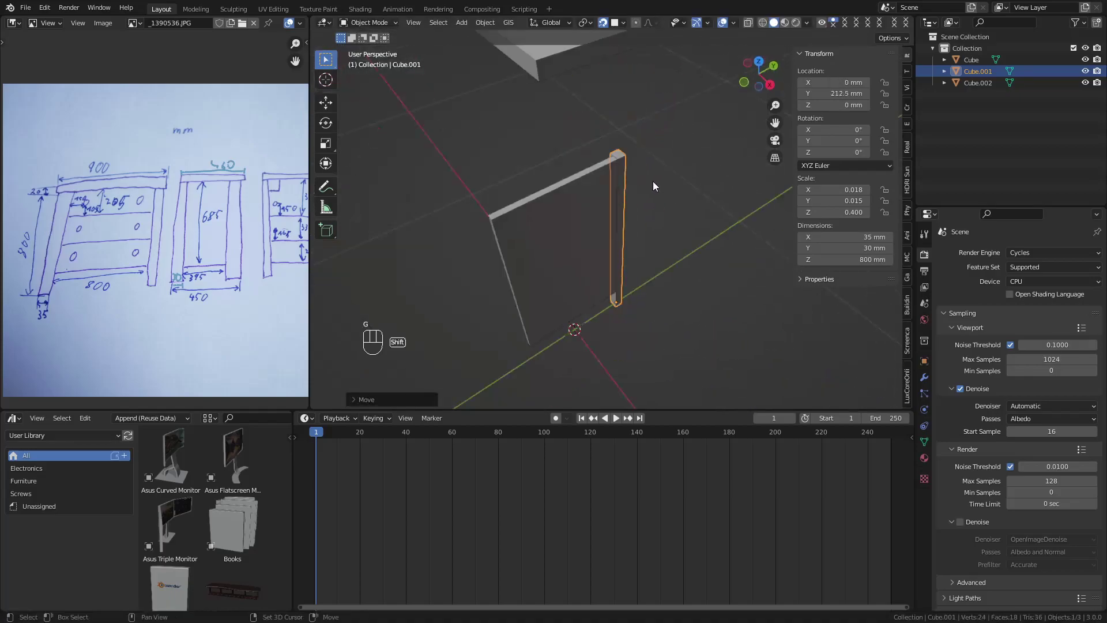
Step: Duplicate the leg and place the copy at Y −212.5 on the panel's other edge
key("shift+d")
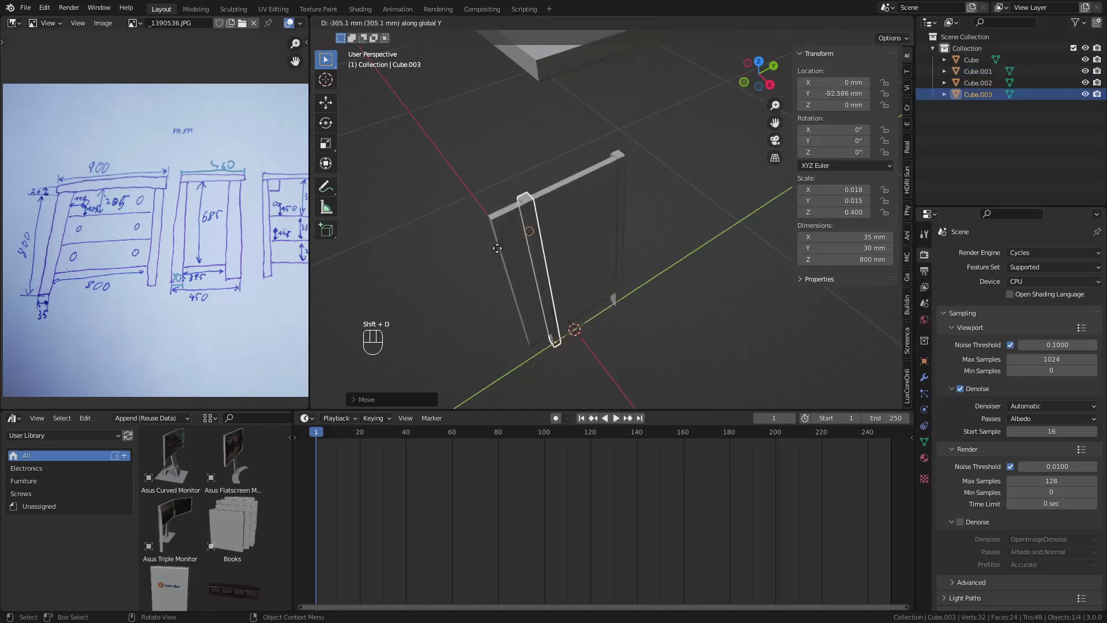
left_click(515, 241)
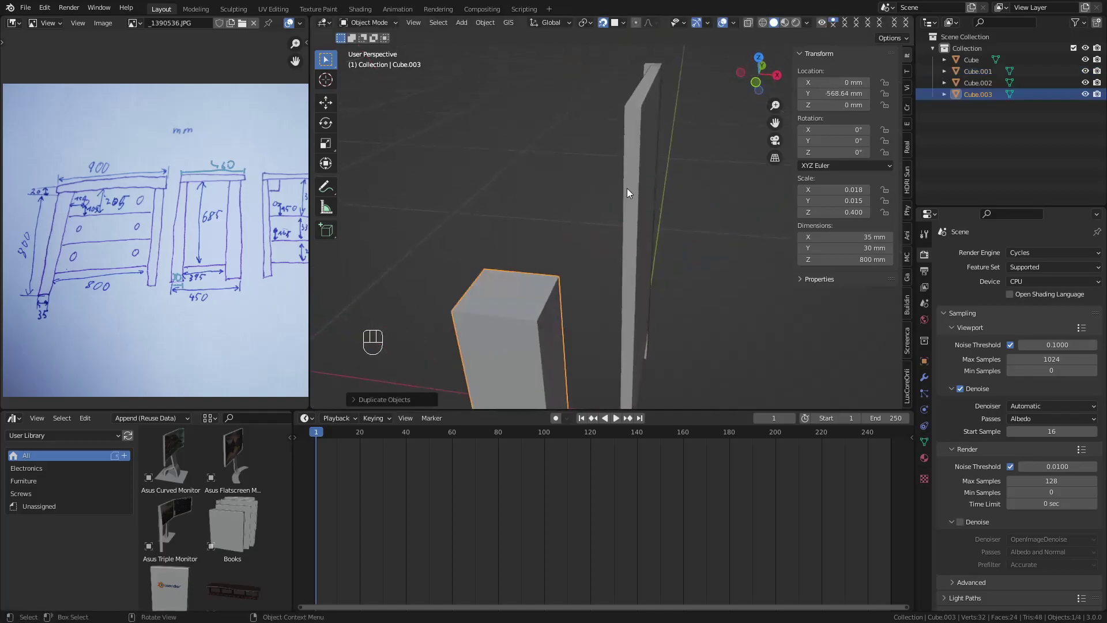
key("g")
left_click_drag(610, 222, 642, 222)
Step: Duplicate the panel with both legs, move it across along X and rotate it 180° around Z
left_click_drag(628, 214, 586, 215)
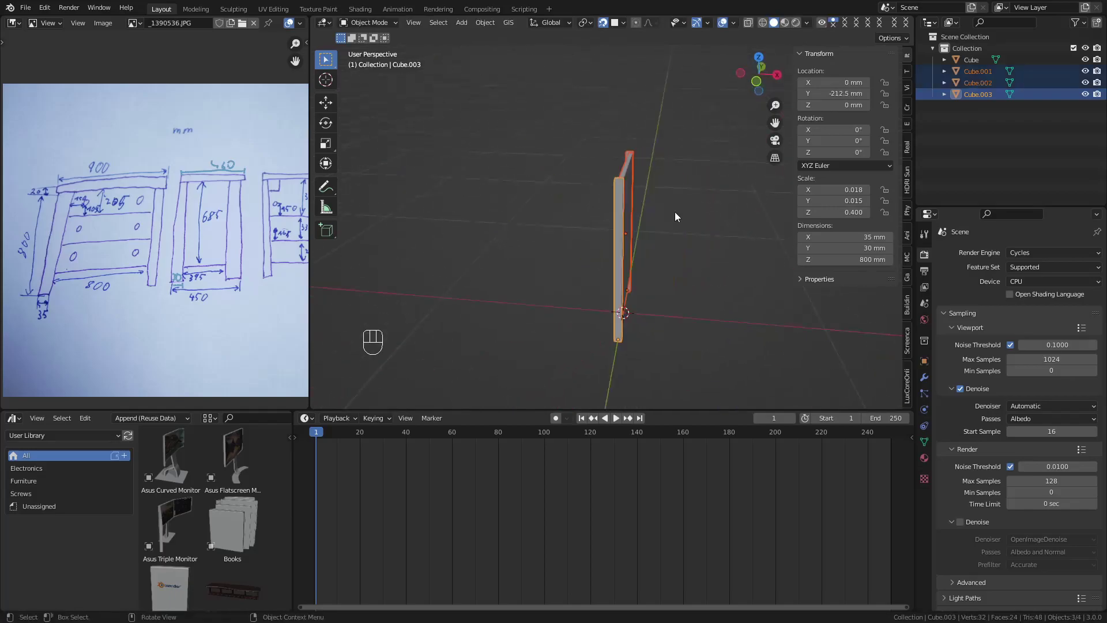
key("g")
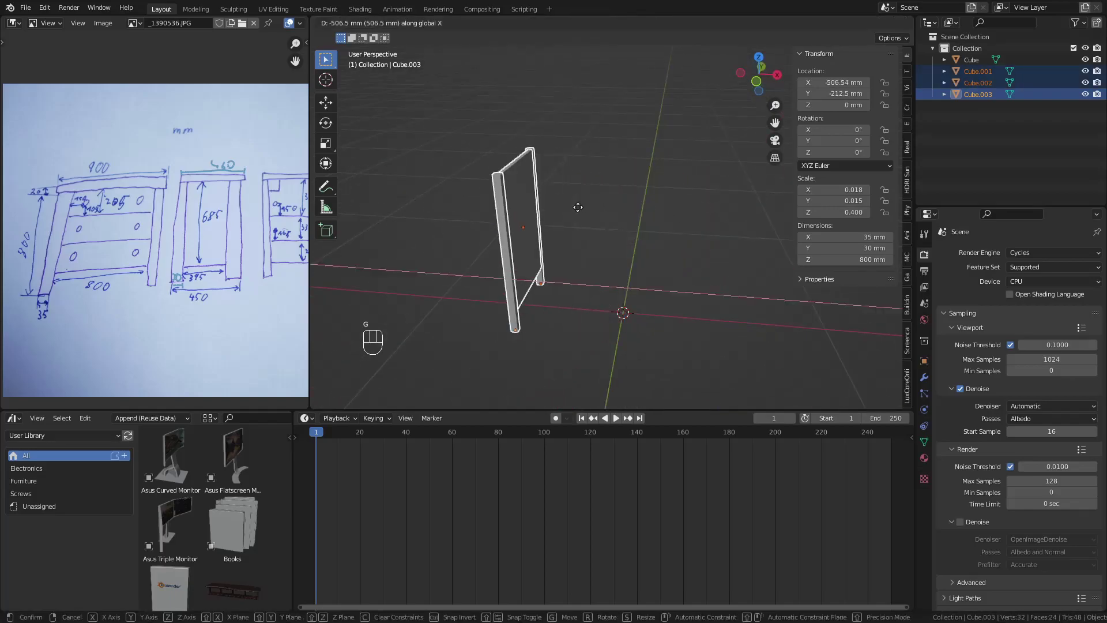
key("shift+d")
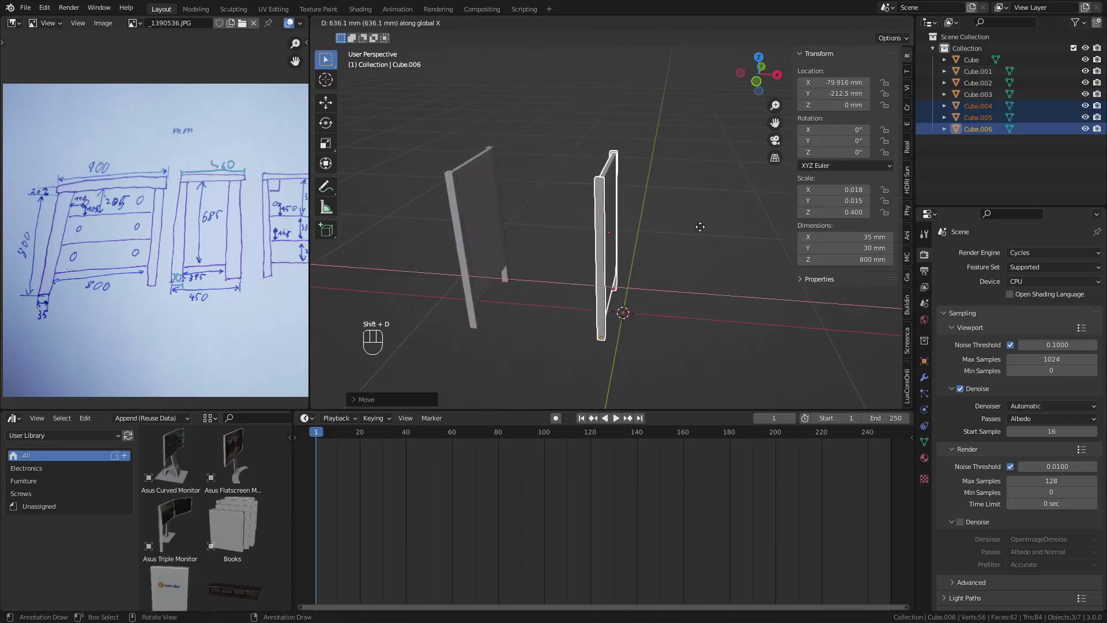
key("r")
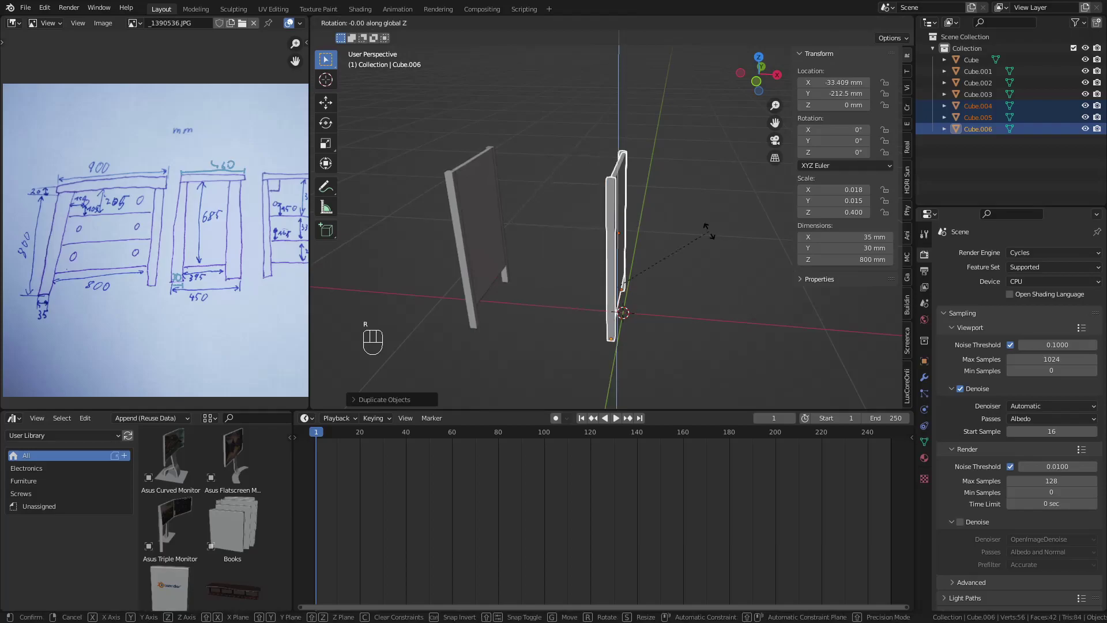
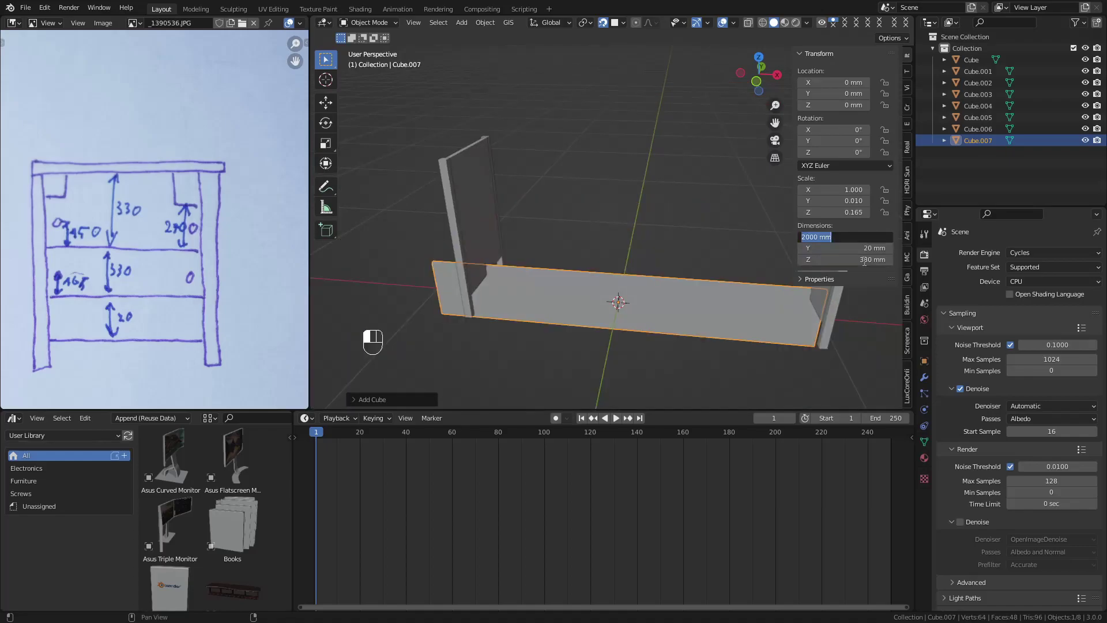
Step: Size the new panel to 800 × 20 × 330 mm
key("0")
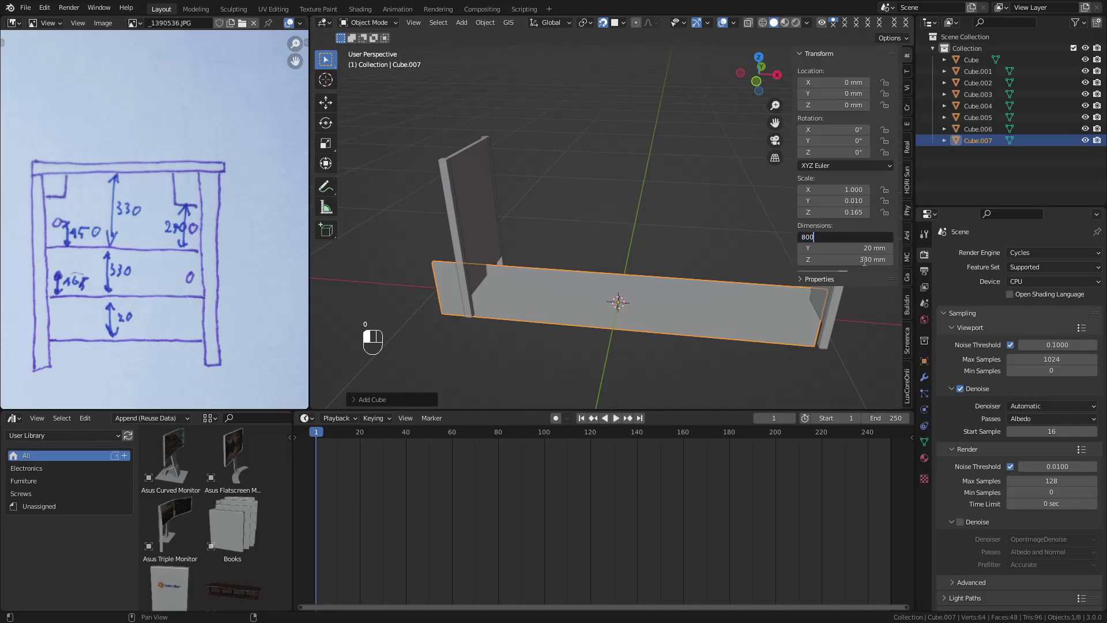
left_click_drag(649, 269, 665, 272)
key("ctrl+z")
left_click_drag(647, 307, 573, 287)
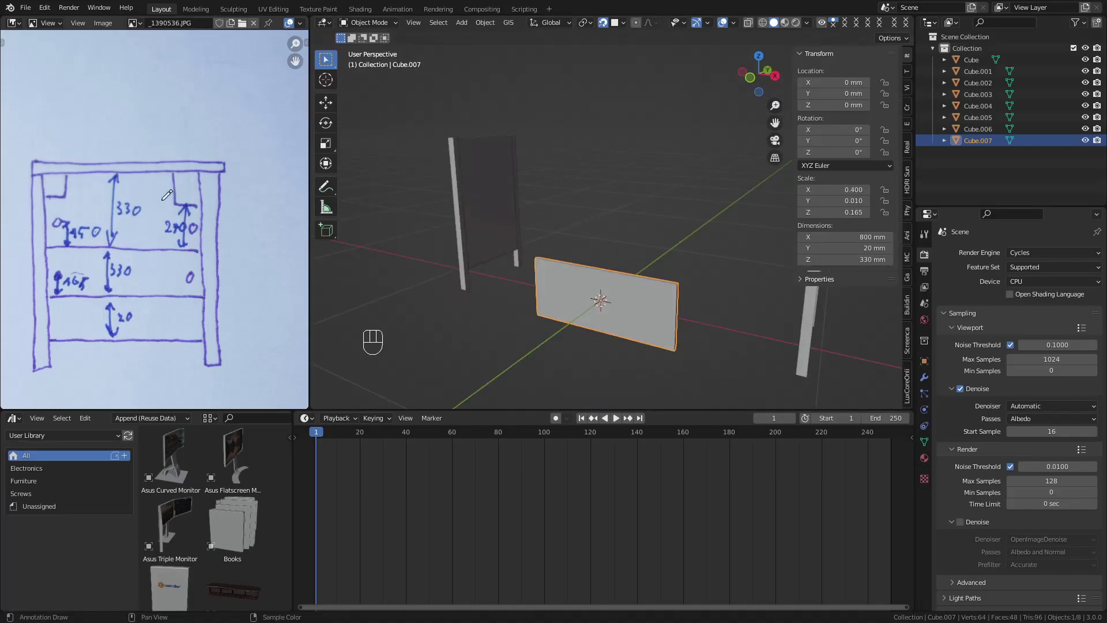
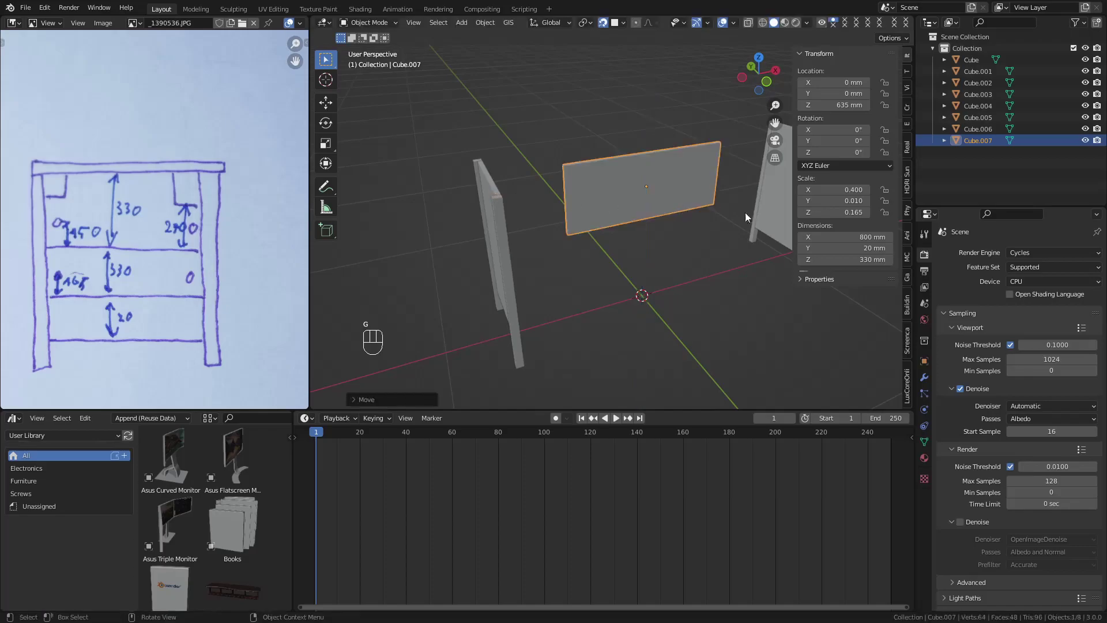
left_click_drag(717, 193, 590, 180)
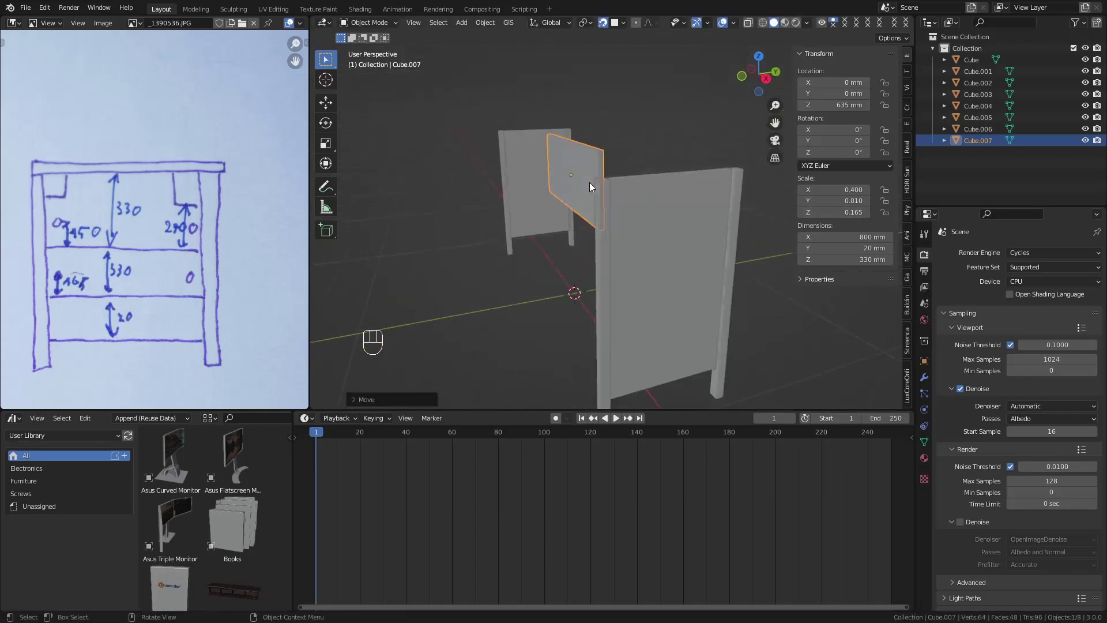
Step: Move the panel sideways into place between the two side frames
key("g")
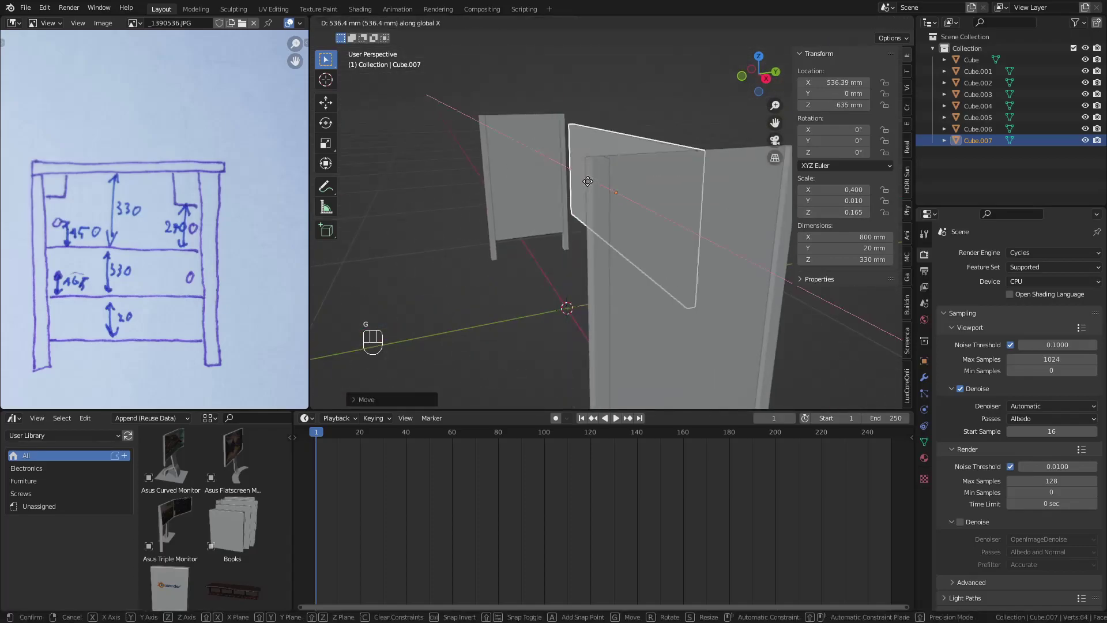
left_click_drag(633, 232, 690, 209)
left_click(711, 234)
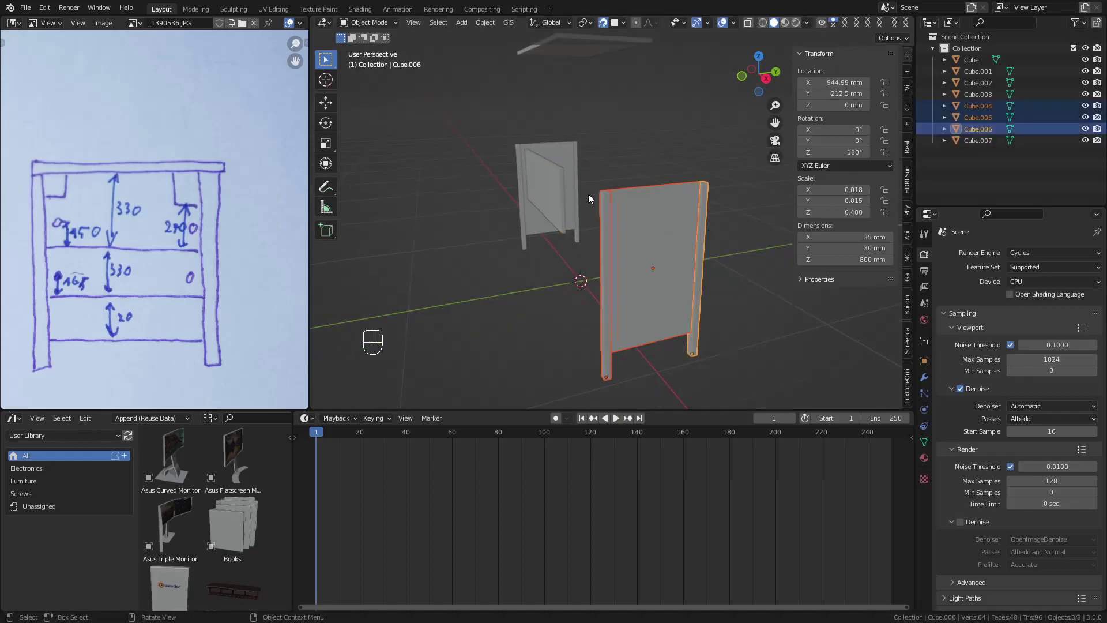
left_click_drag(573, 201, 600, 223)
key("g")
left_click_drag(528, 209, 617, 198)
left_click(642, 188)
left_click_drag(658, 207, 615, 138)
Step: Duplicate the panel and set the copy behind it as the rear panel
key("shift+d")
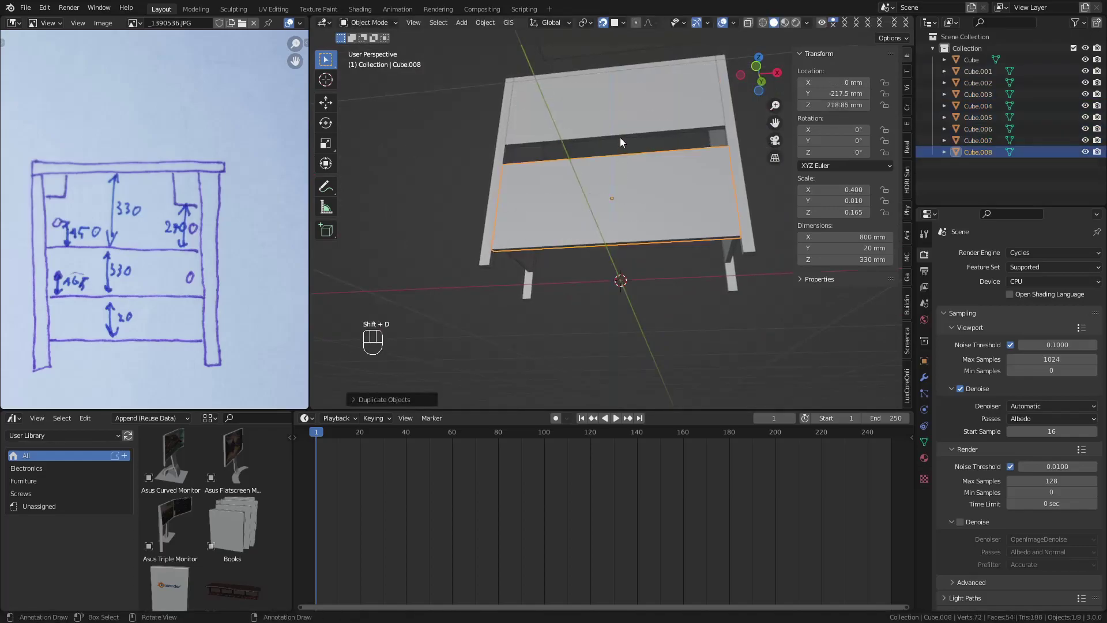
key("g")
middle_click(625, 190)
left_click_drag(597, 230, 588, 240)
Step: Add an 800 × 300 × 20 mm bottom shelf at Z 130 mm inside the frame
key("shift+a")
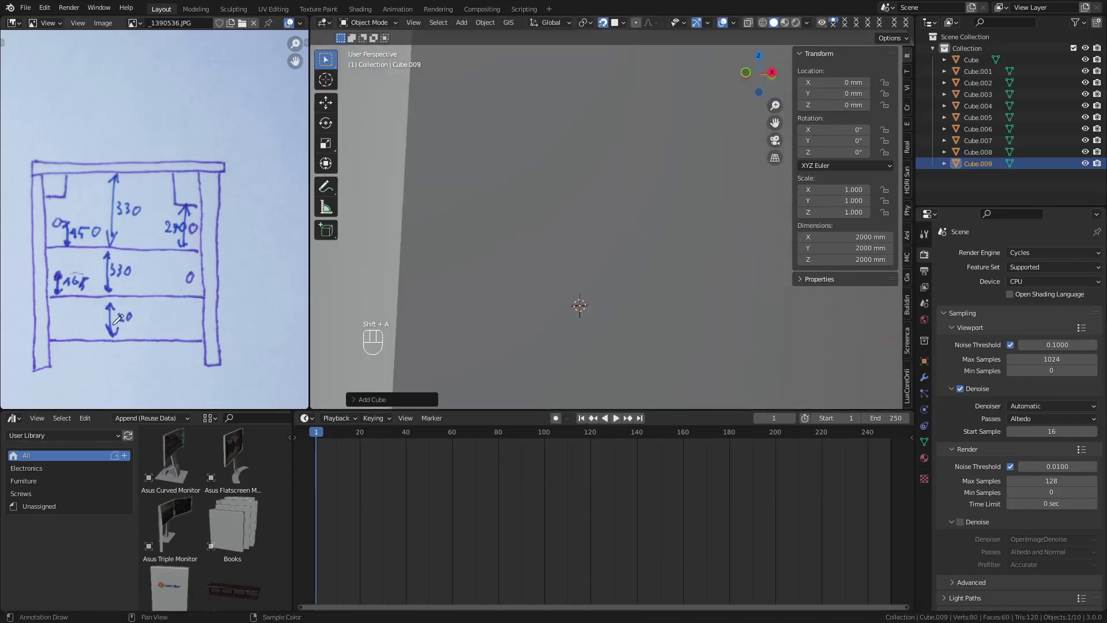
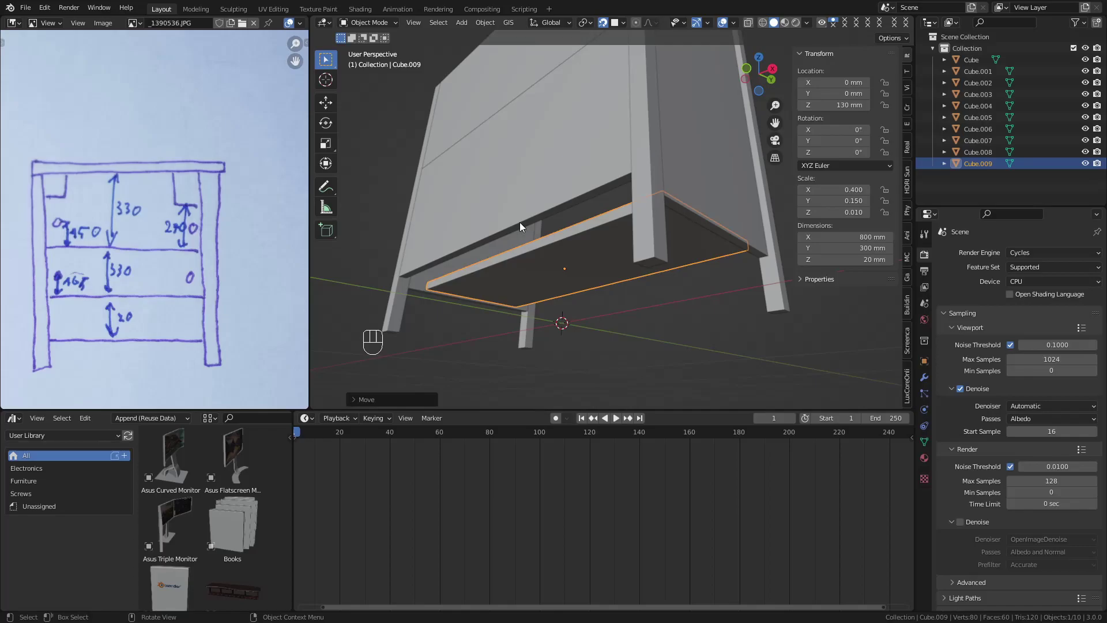
key("g")
left_click_drag(579, 243, 469, 254)
left_click_drag(612, 126, 644, 149)
left_click_drag(645, 149, 656, 164)
Step: Adjust the shelf's position and select the tabletop, which sits at 810 mm
key("g")
left_click_drag(619, 208, 543, 174)
left_click_drag(556, 177, 608, 153)
left_click_drag(607, 153, 587, 193)
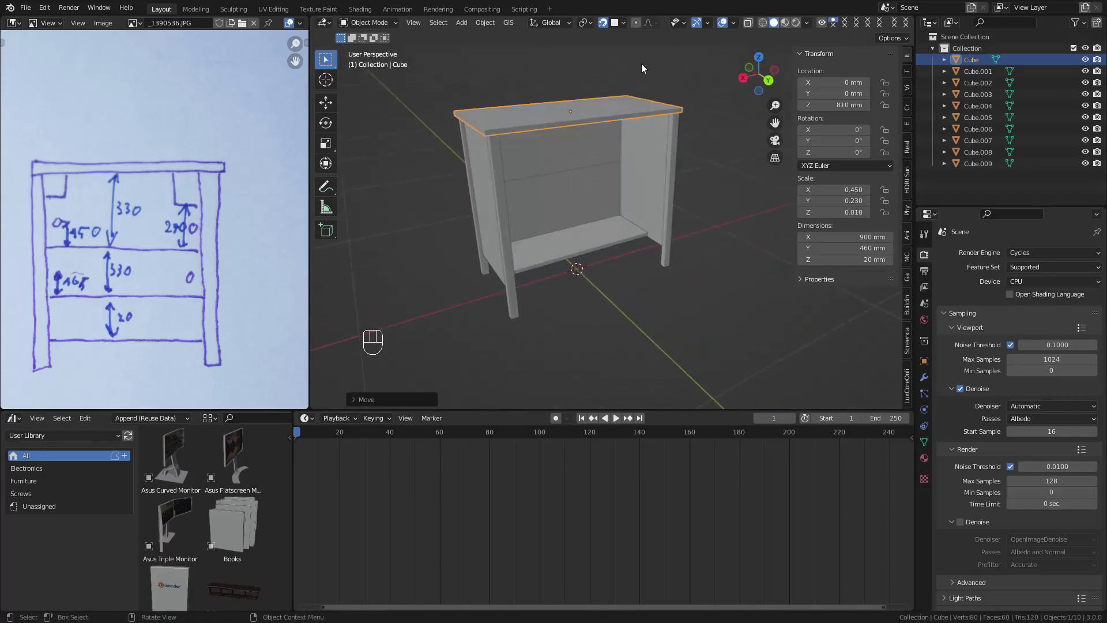
left_click(609, 28)
Step: Add an 800 × 20 × 200 mm drawer-front board at the origin below the nightstand
key("shift+a")
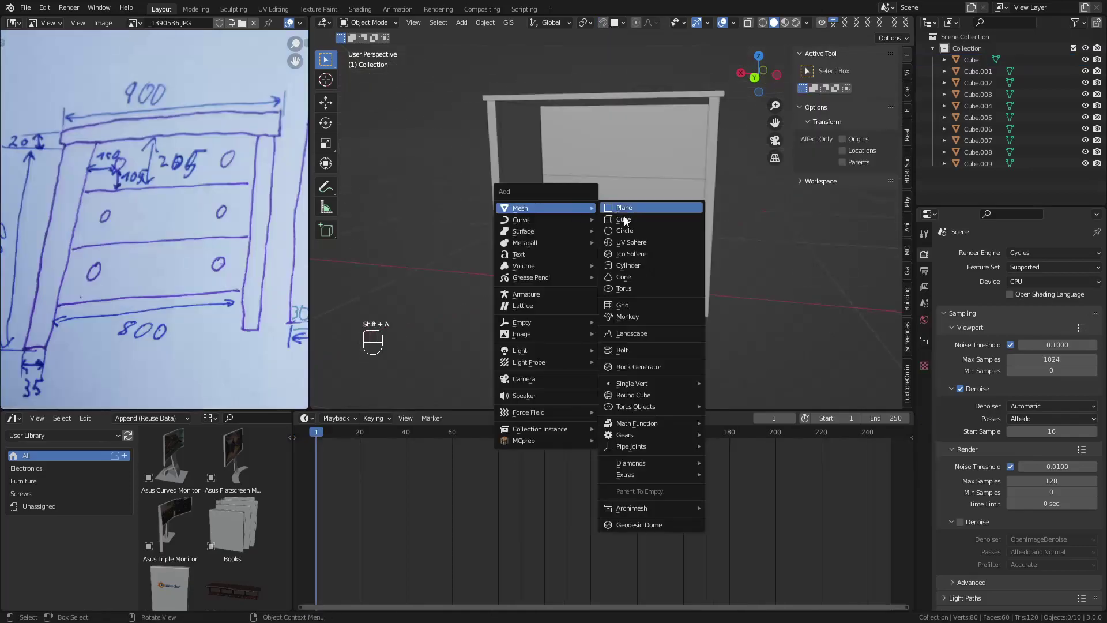
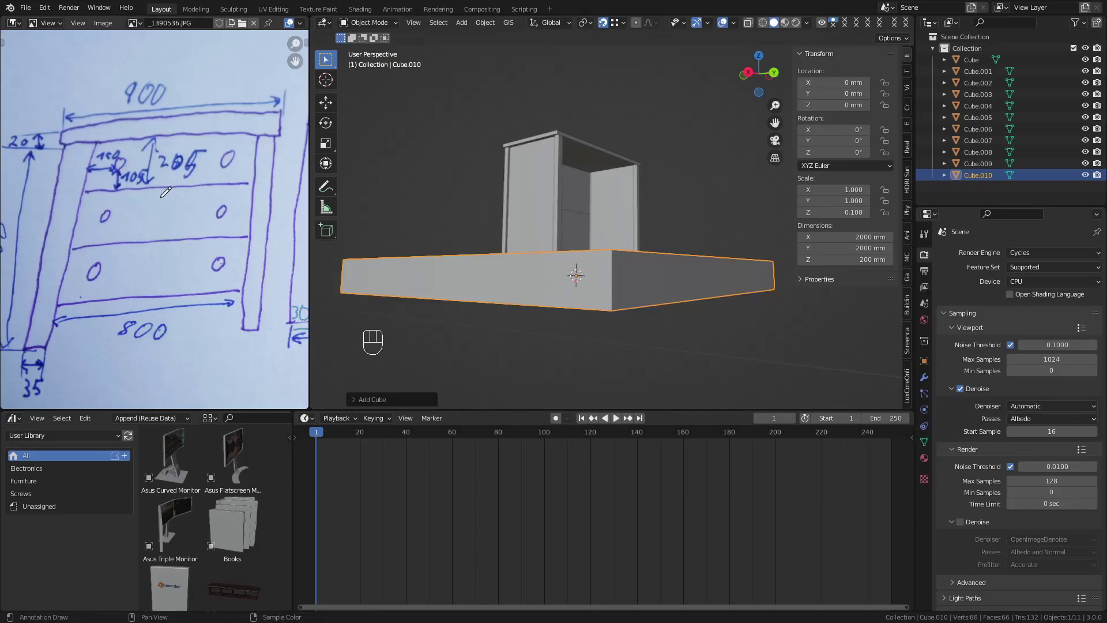
left_click_drag(638, 279, 627, 288)
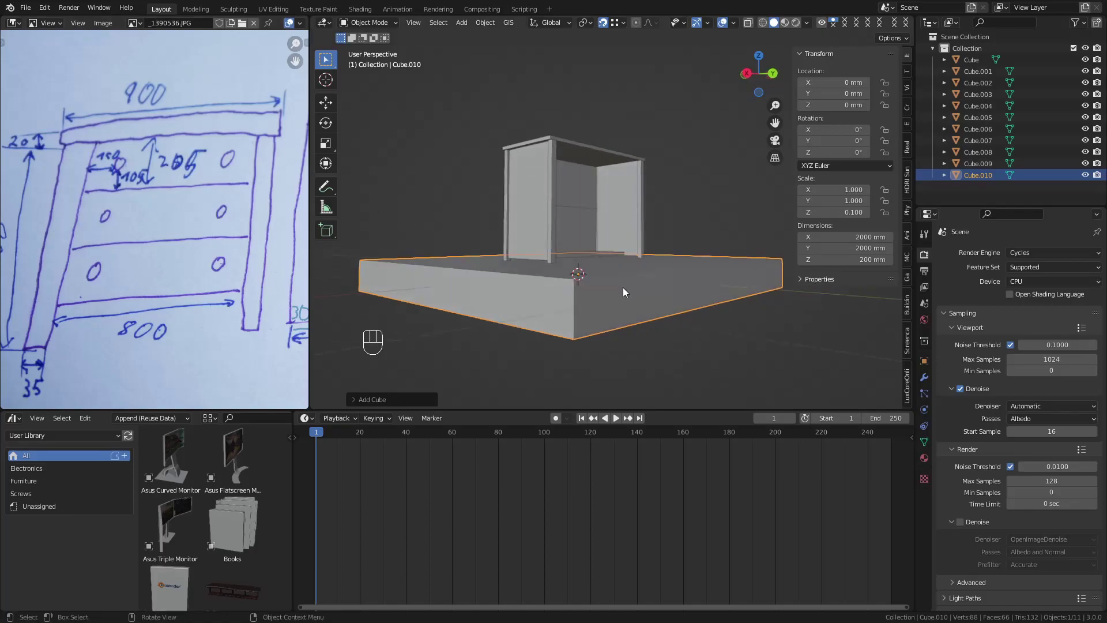
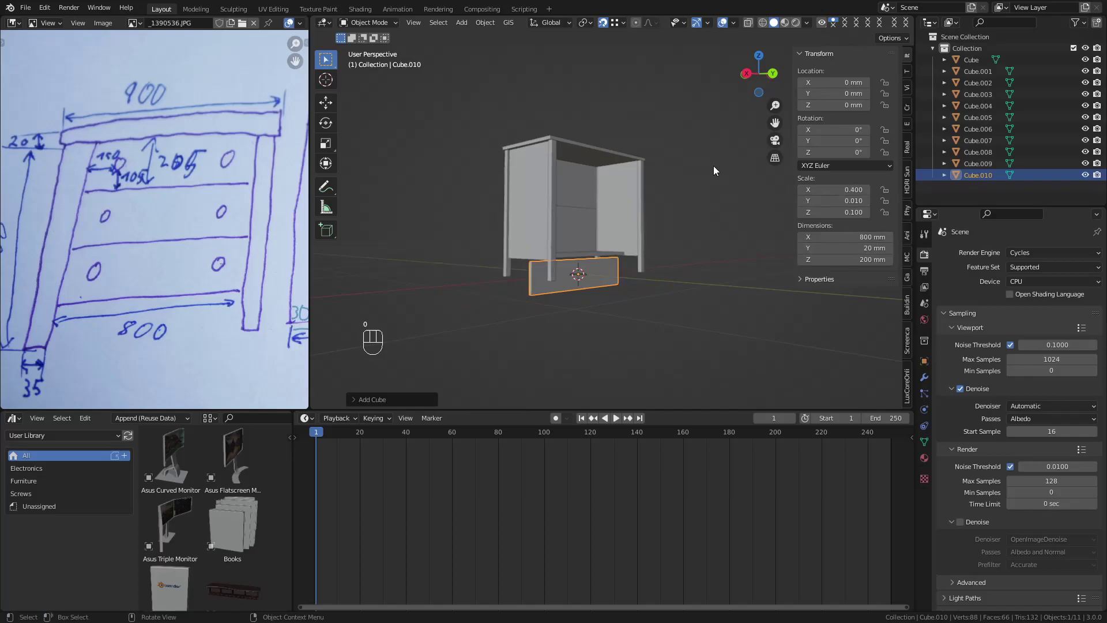
left_click_drag(699, 174, 677, 233)
left_click_drag(645, 269, 625, 337)
left_click_drag(625, 337, 626, 353)
left_click_drag(620, 280, 619, 222)
middle_click(620, 222)
left_click_drag(660, 219, 679, 172)
left_click_drag(681, 167, 703, 218)
left_click_drag(624, 21, 388, 234)
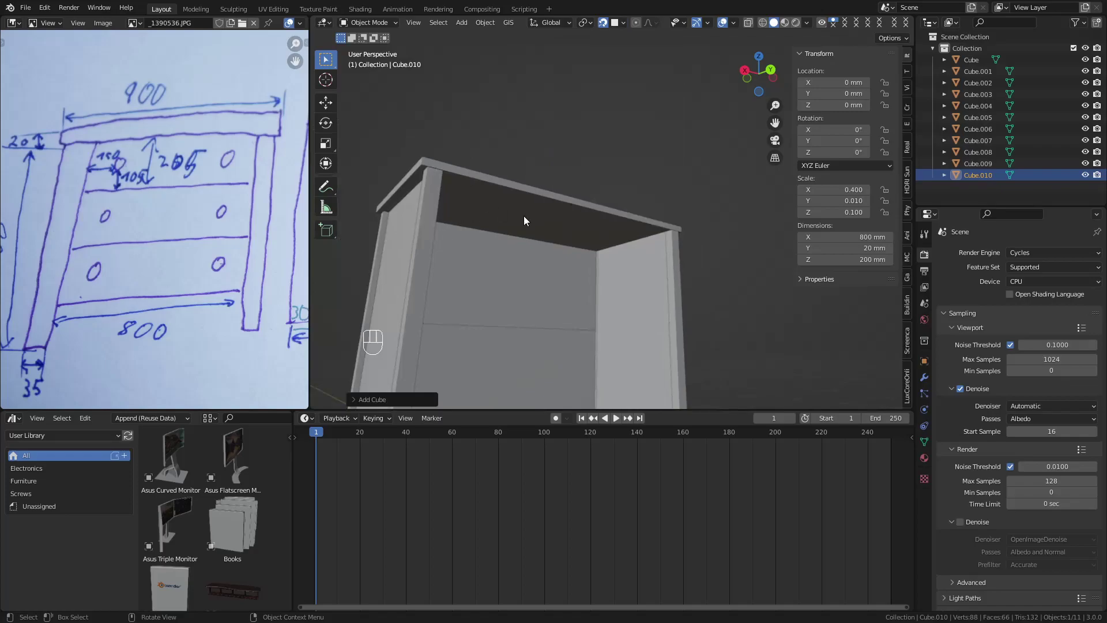
Step: Place the drawer front at Z 700 and Y 217.5 on the nightstand's front edge
key("g")
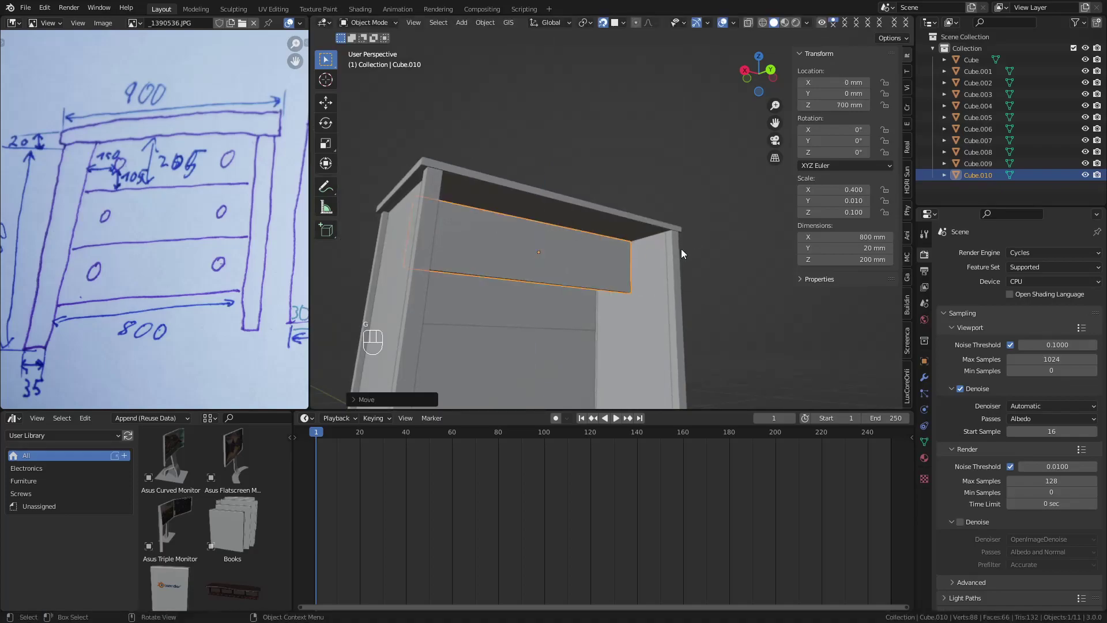
key("g")
left_click_drag(675, 243, 699, 225)
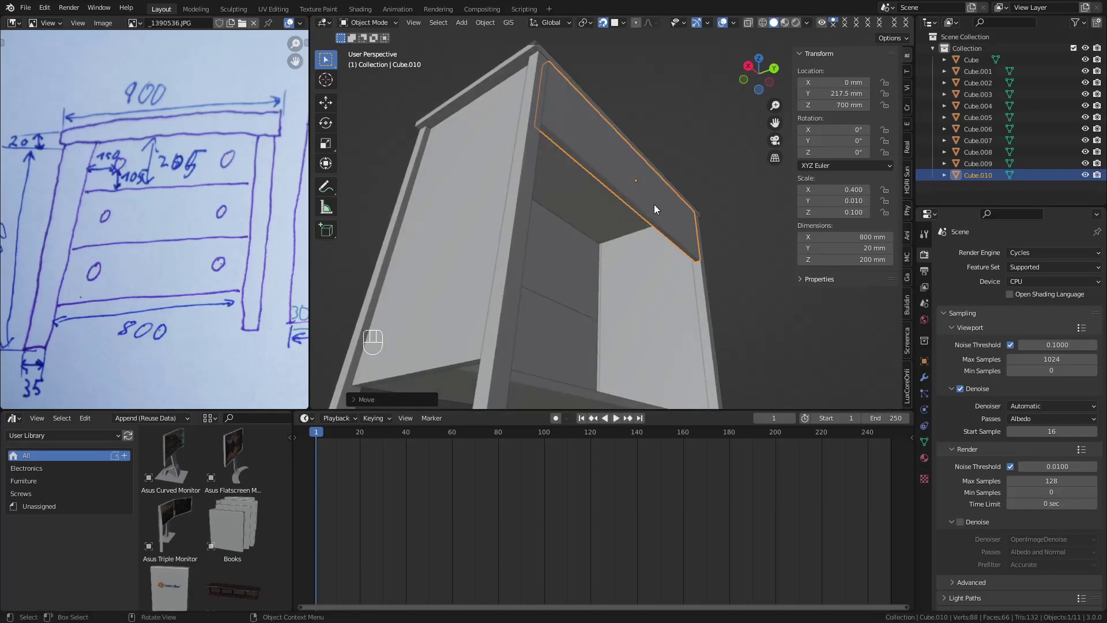
left_click(628, 225)
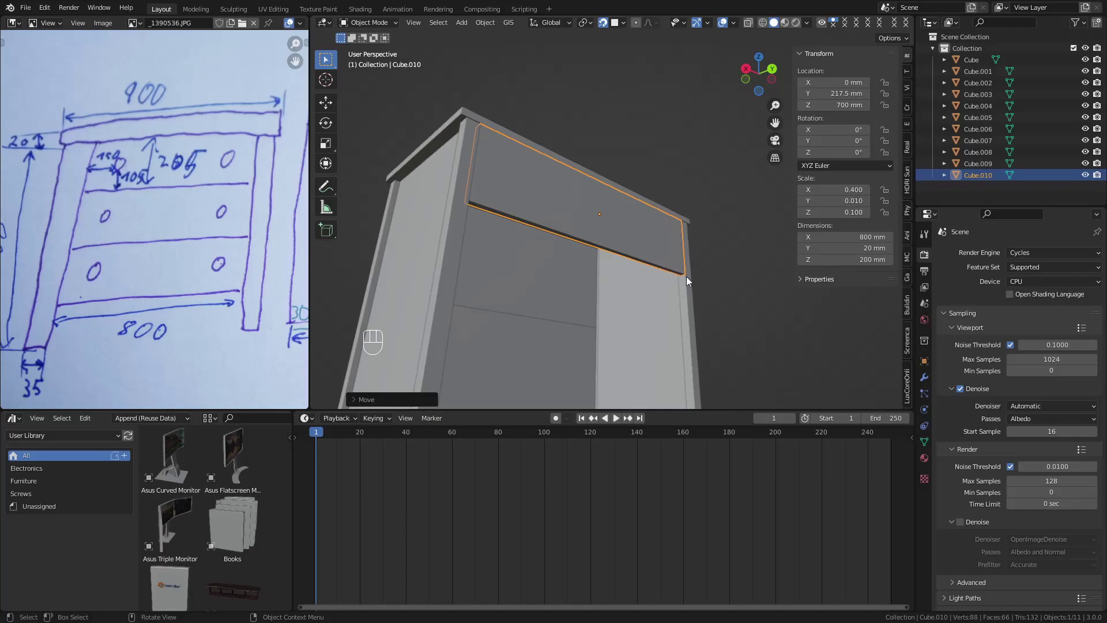
Step: Duplicate the drawer front twice, stacking the copies lower down the front
key("shift+d")
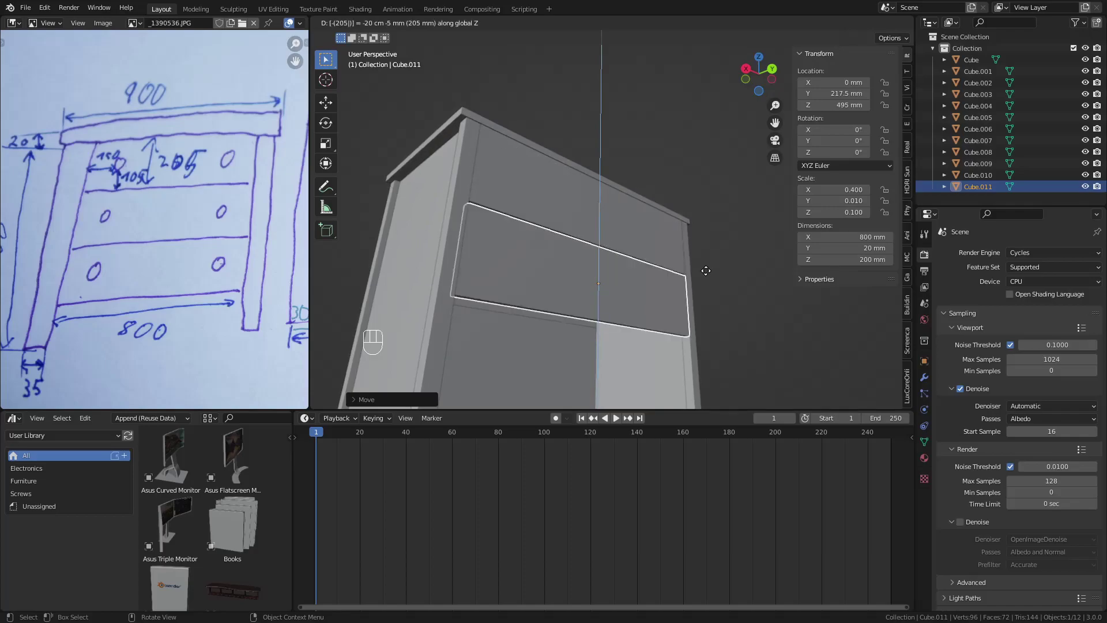
key("shift+d")
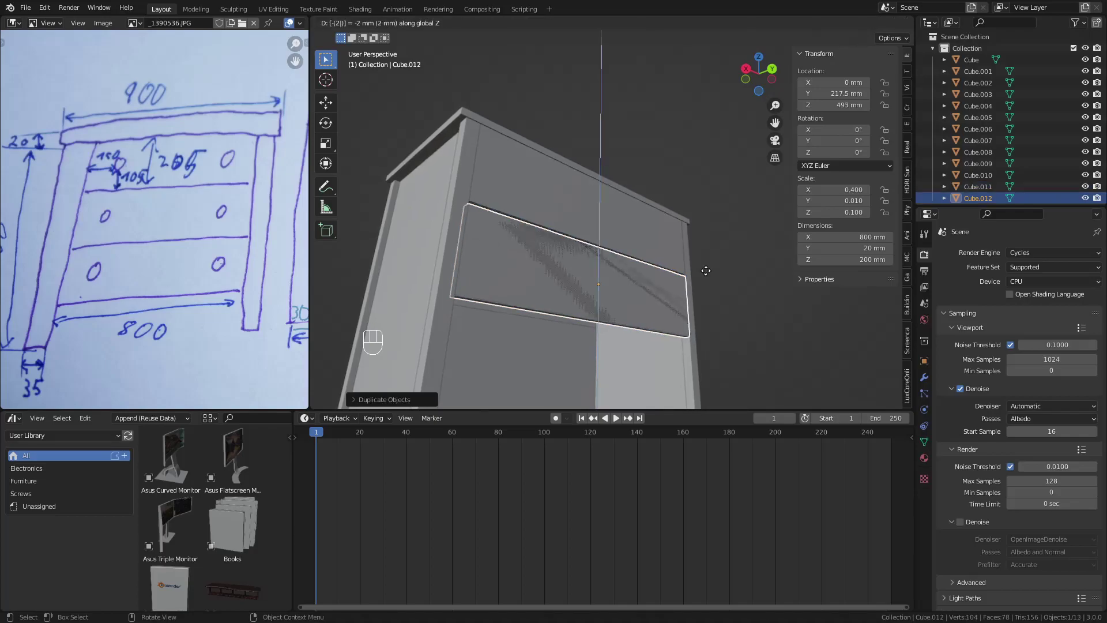
left_click(696, 284)
middle_click(665, 296)
left_click_drag(679, 291, 665, 301)
left_click(623, 279)
Step: Lower the top drawer front to 654 mm and add a cube for the 800 × 20 × 35 mm top rail
left_click(614, 259)
key("g")
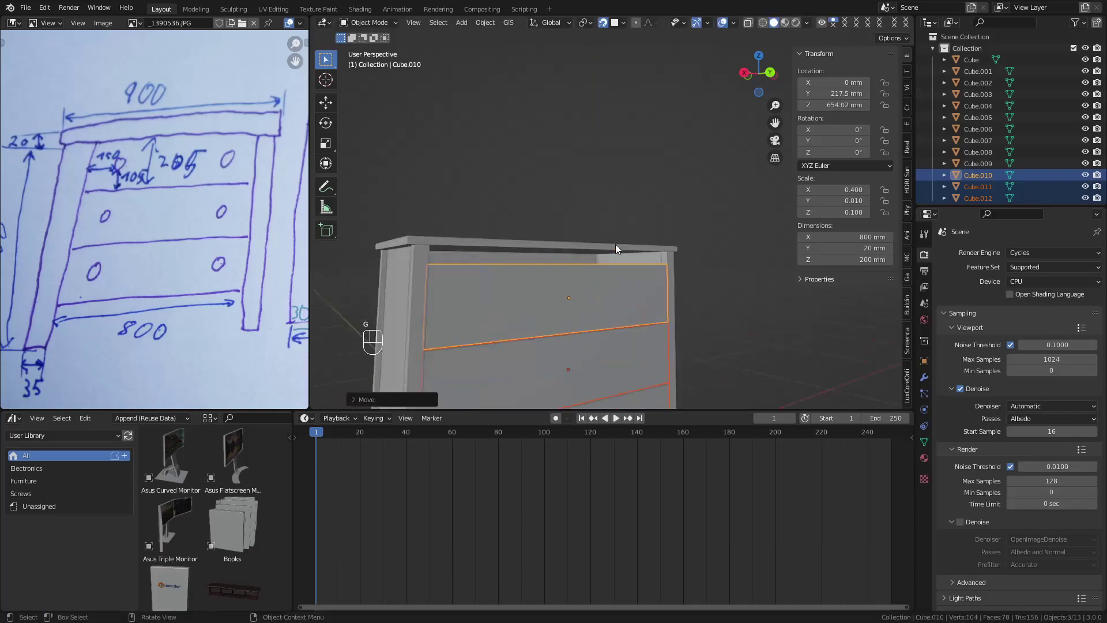
middle_click(666, 258)
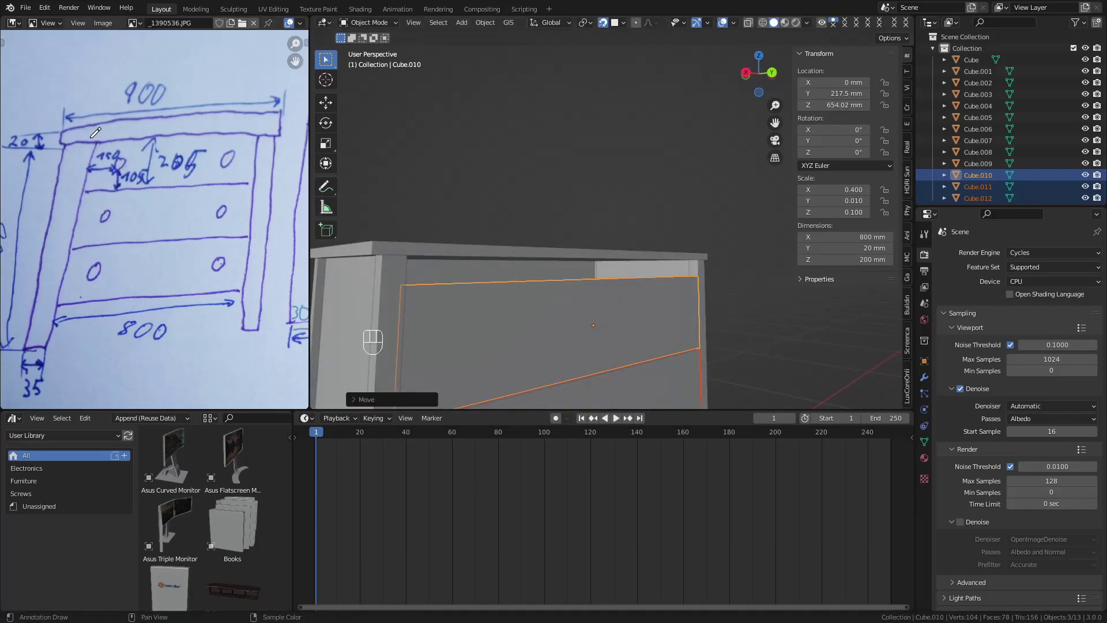
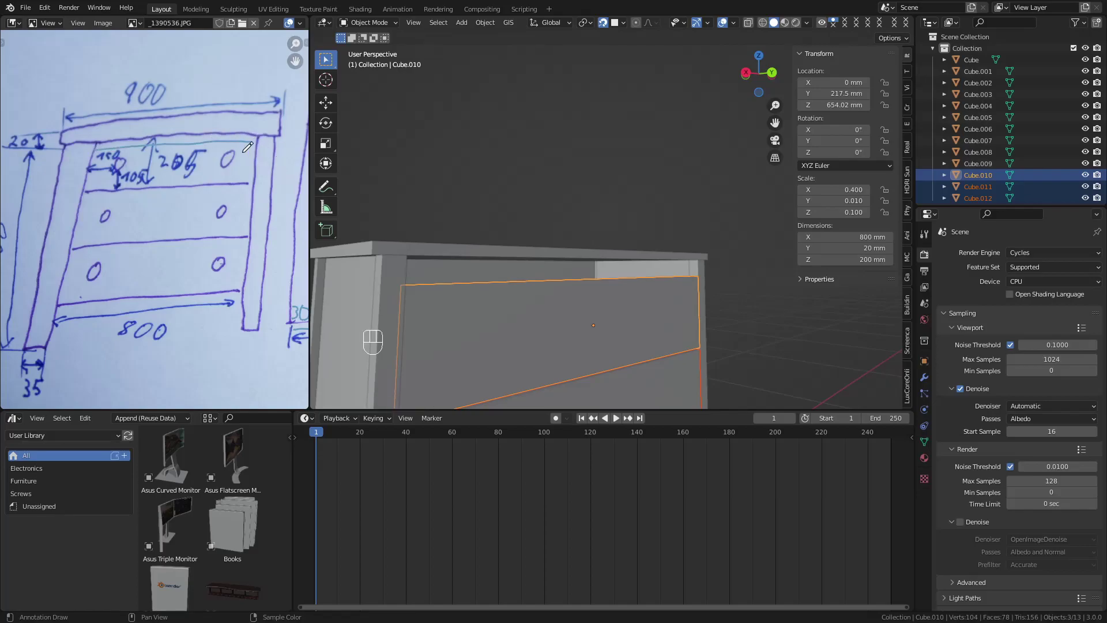
middle_click(582, 269)
key("shift+a")
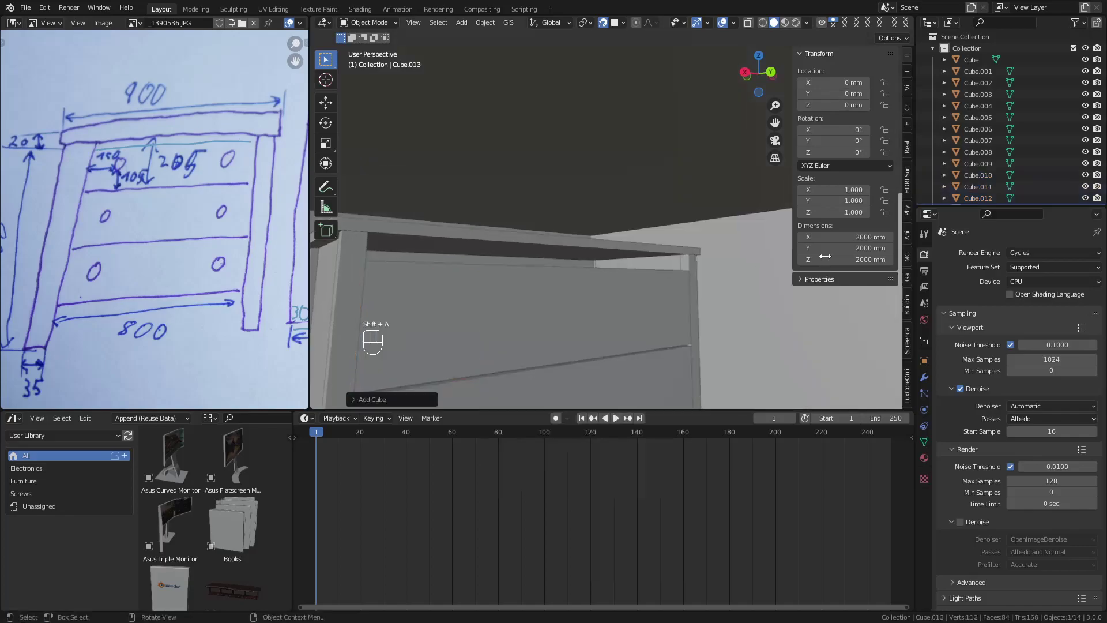
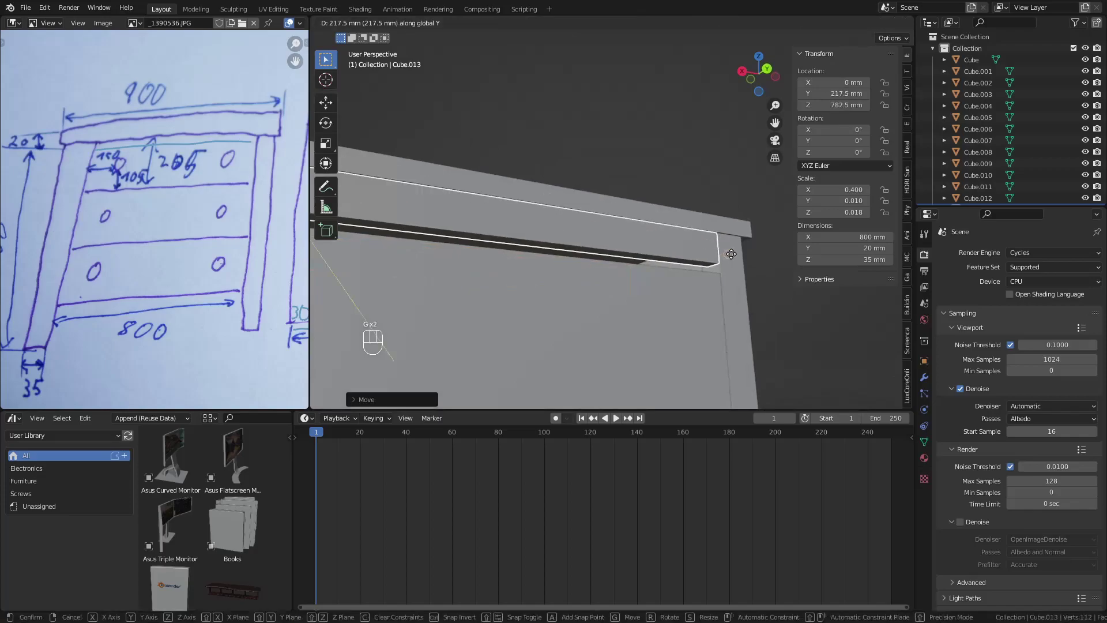
Step: Lower all three drawer fronts along Z so the bottom one sits at 250 mm
left_click(600, 289)
left_click(584, 329)
left_click(582, 384)
left_click(687, 250)
left_click_drag(686, 246, 679, 256)
key("g")
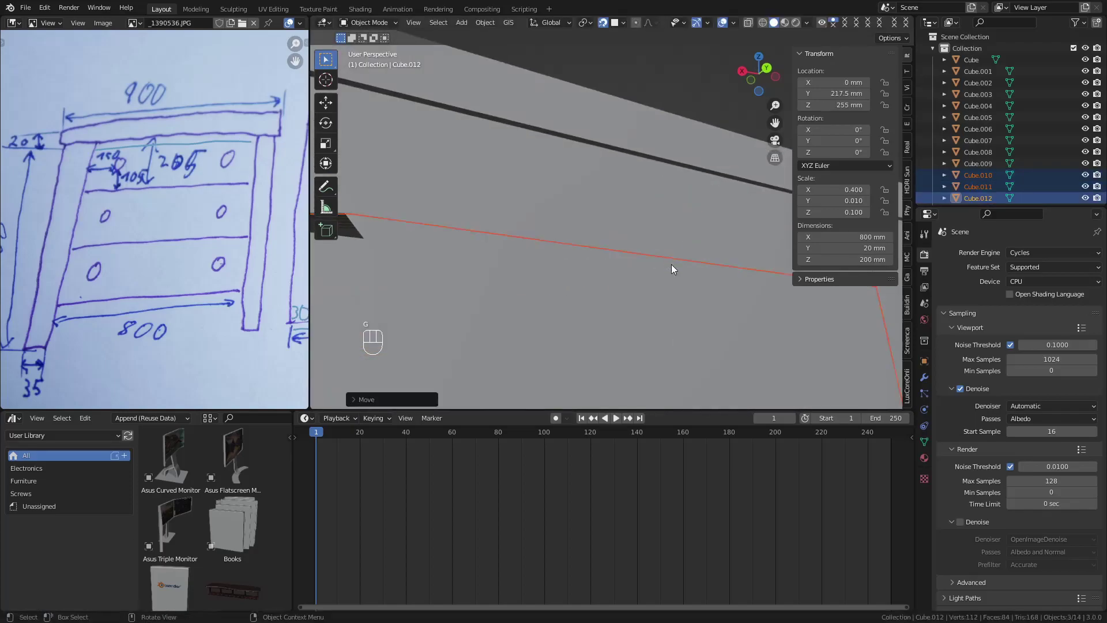
key("g")
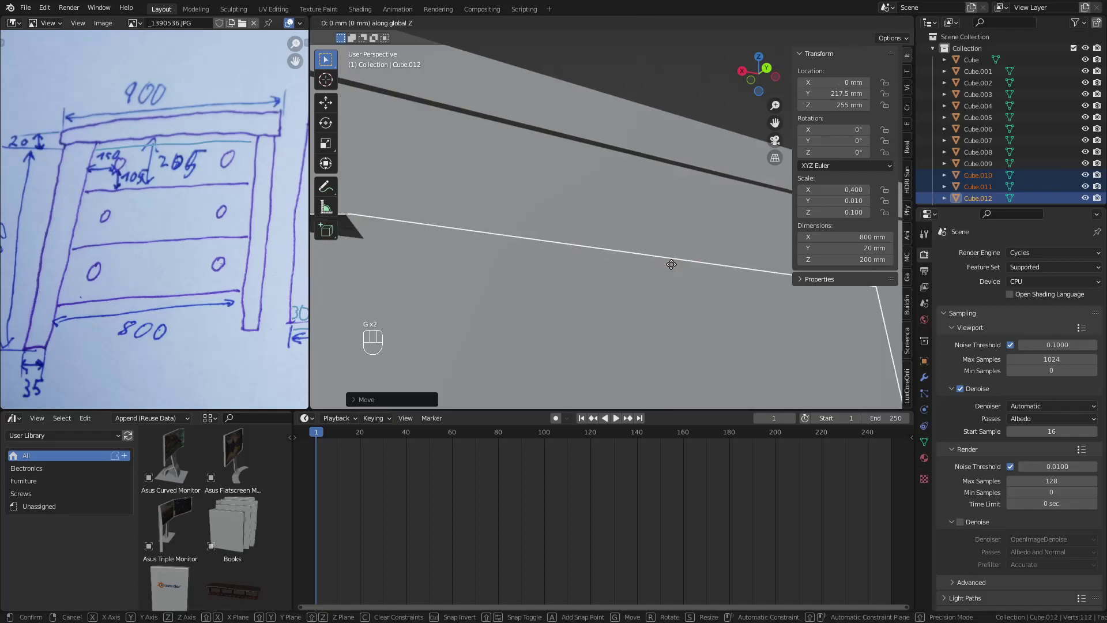
left_click_drag(698, 294, 684, 302)
left_click(684, 302)
Step: Review the whole chest from the camera view and save the file
left_click(572, 322)
middle_click(565, 320)
key("KP_0")
key("KP_0")
middle_click(626, 209)
left_click_drag(621, 211, 642, 247)
left_click(751, 249)
left_click_drag(725, 255, 705, 273)
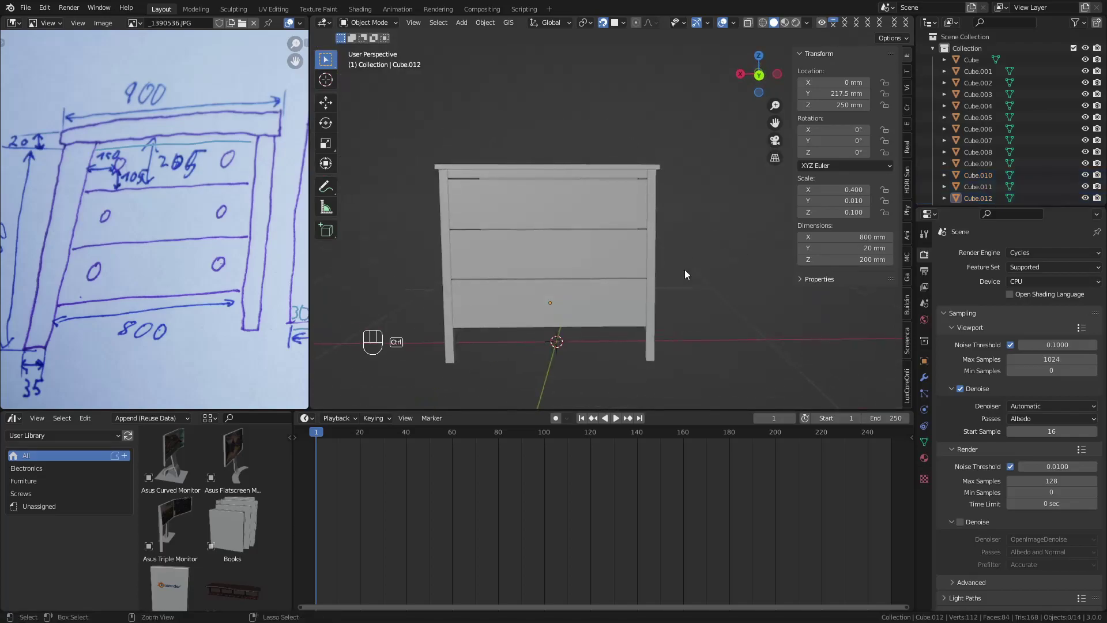
key("ctrl+s")
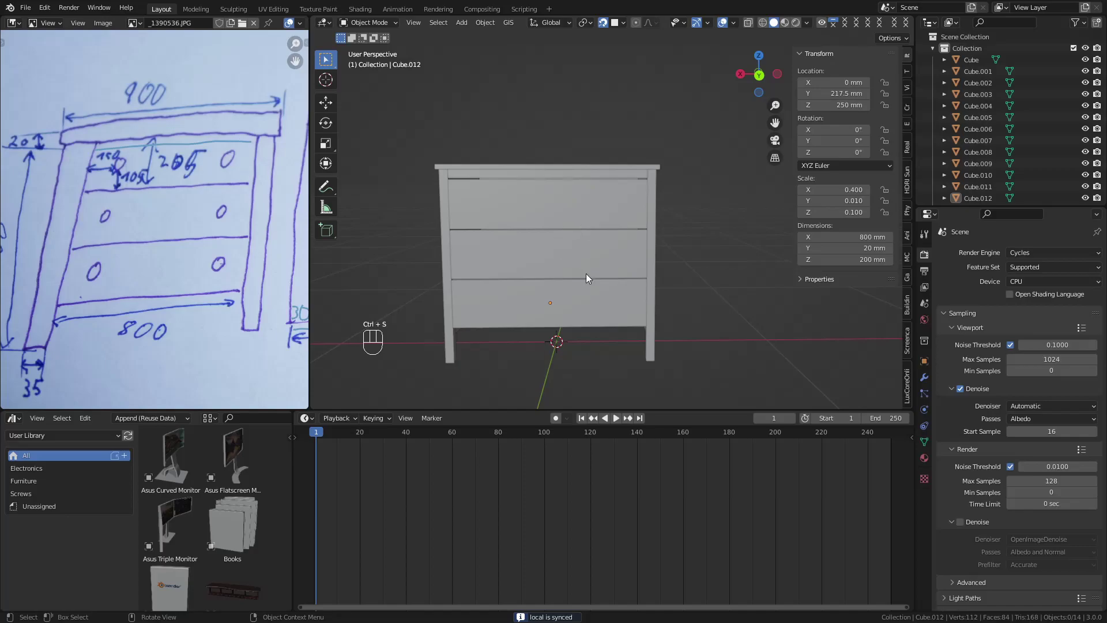
left_click_drag(590, 278, 605, 282)
left_click_drag(617, 280, 638, 290)
left_click_drag(636, 291, 647, 287)
key("shift+a")
Step: Add a cylinder and shrink it to knob size, about 29 mm wide
key("shift+a")
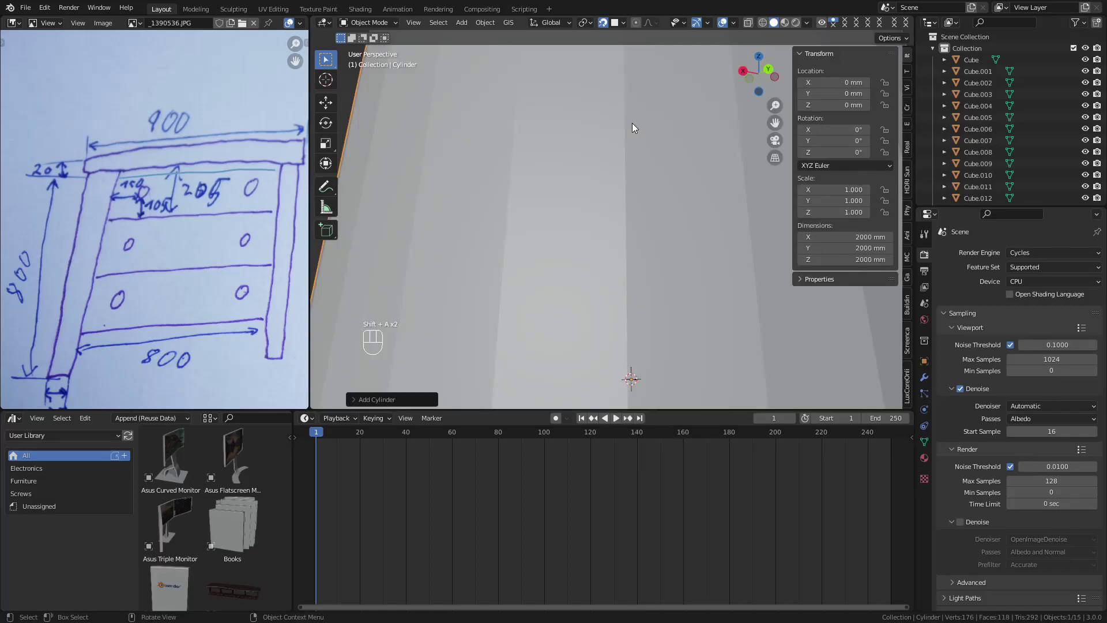
left_click_drag(648, 200, 686, 244)
key("s")
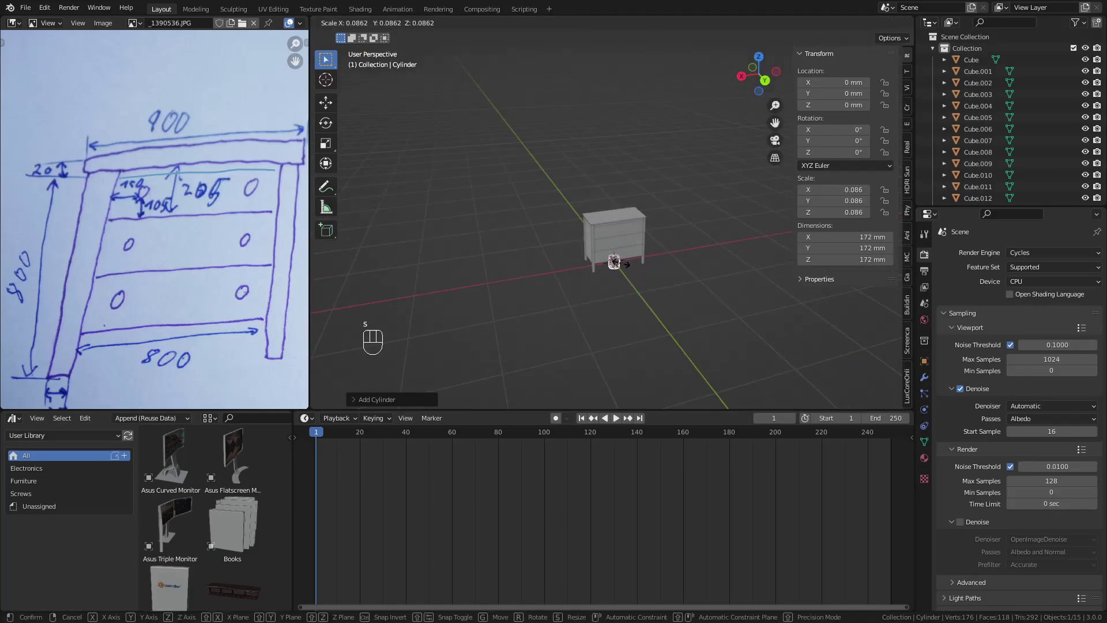
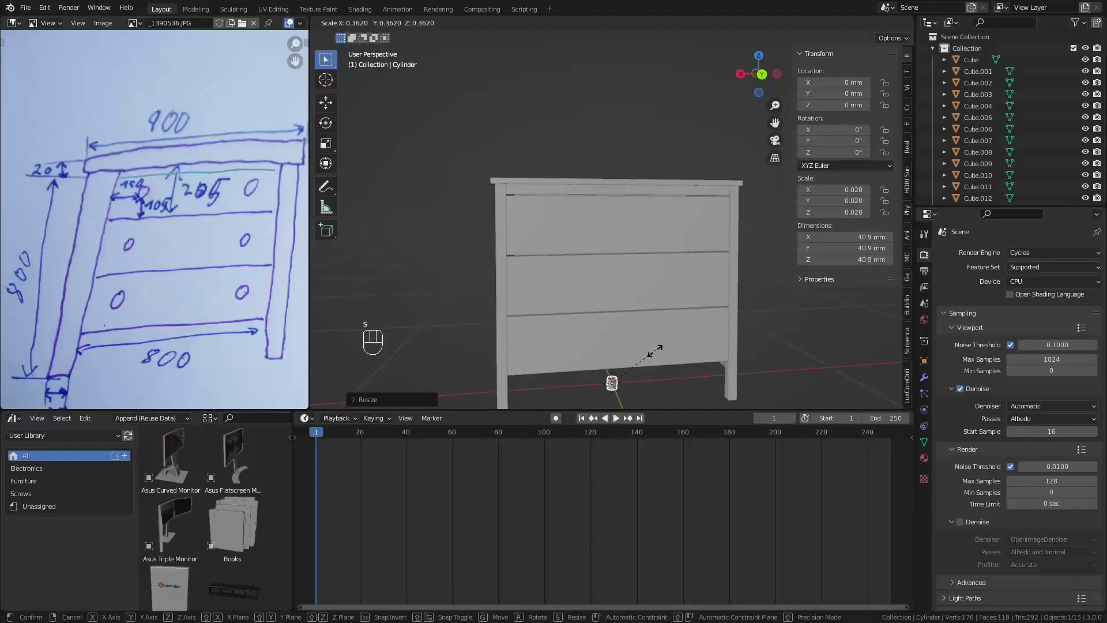
key("KP_Decimal")
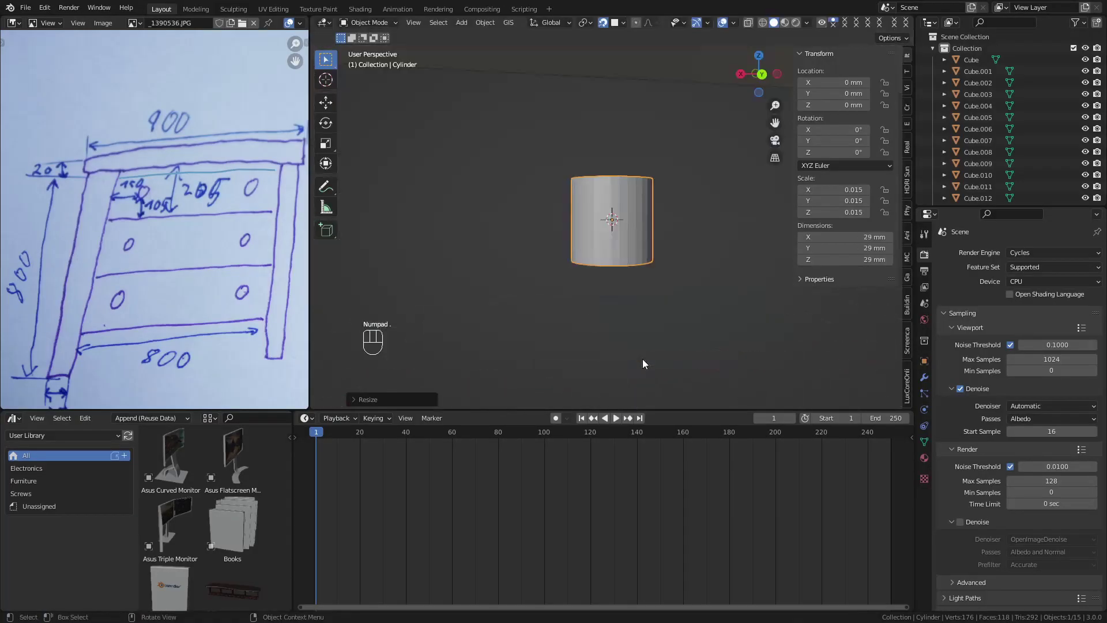
Step: Extrude the cylinder's top upward, flare it outward and bevel the flare into segments
key("Tab")
key("3")
key("e")
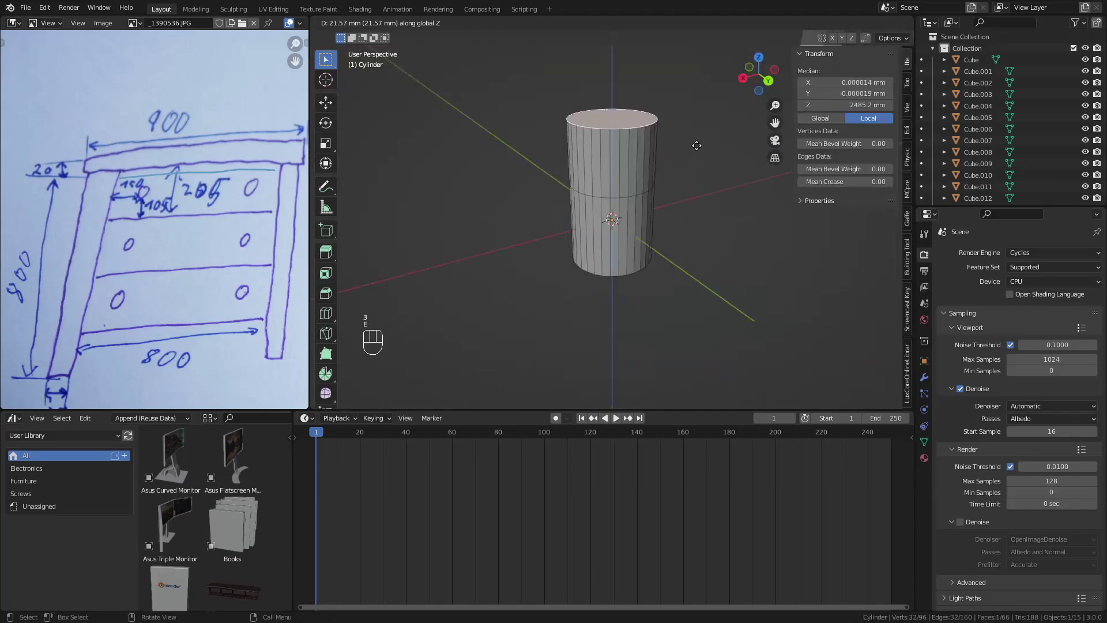
key("s")
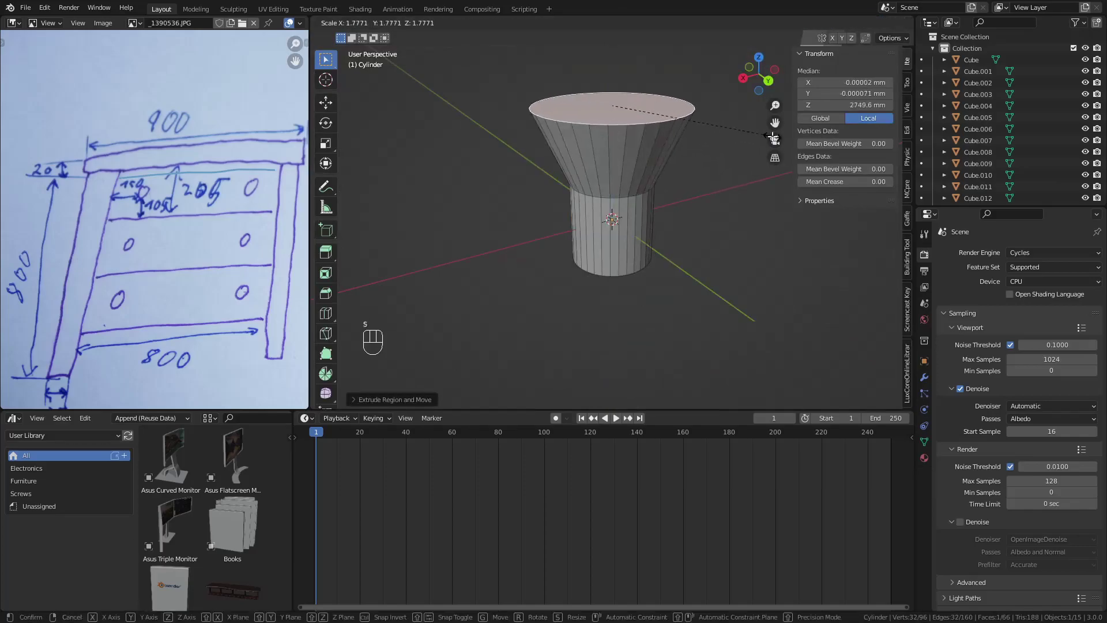
key("ctrl+r")
key("s")
key("ctrl+b")
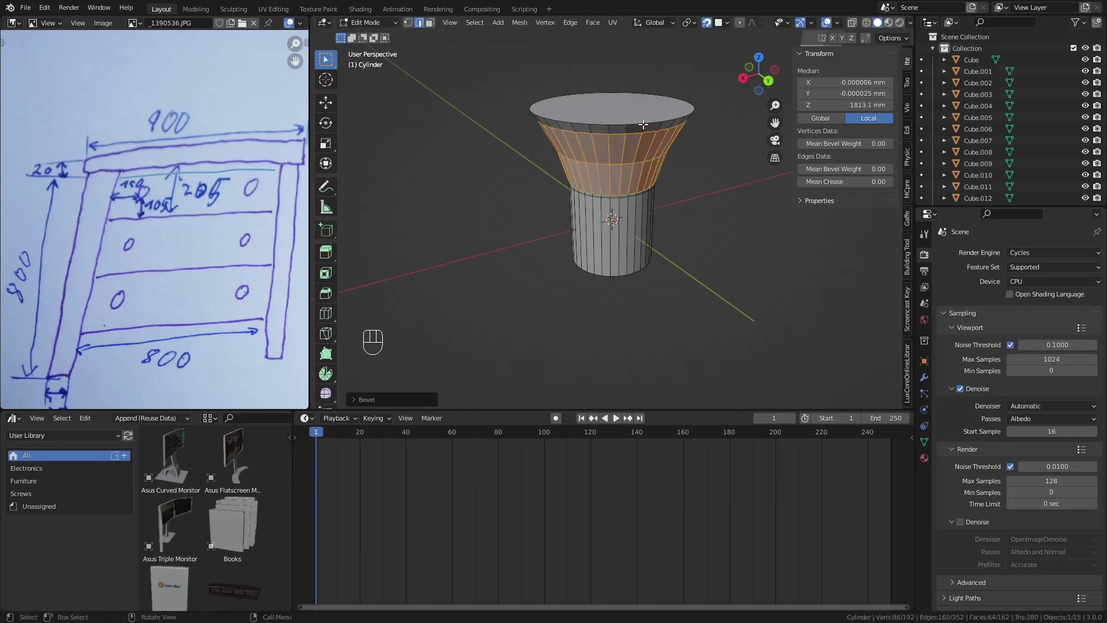
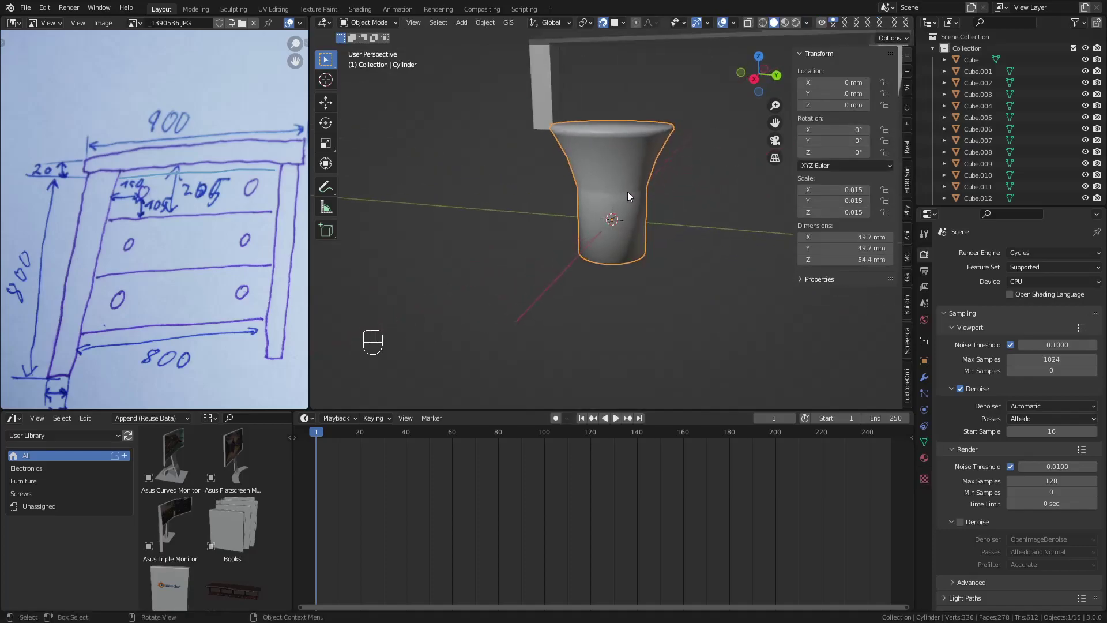
Step: Smooth-shade the knob with a 35° auto-smooth angle
key("shift+q")
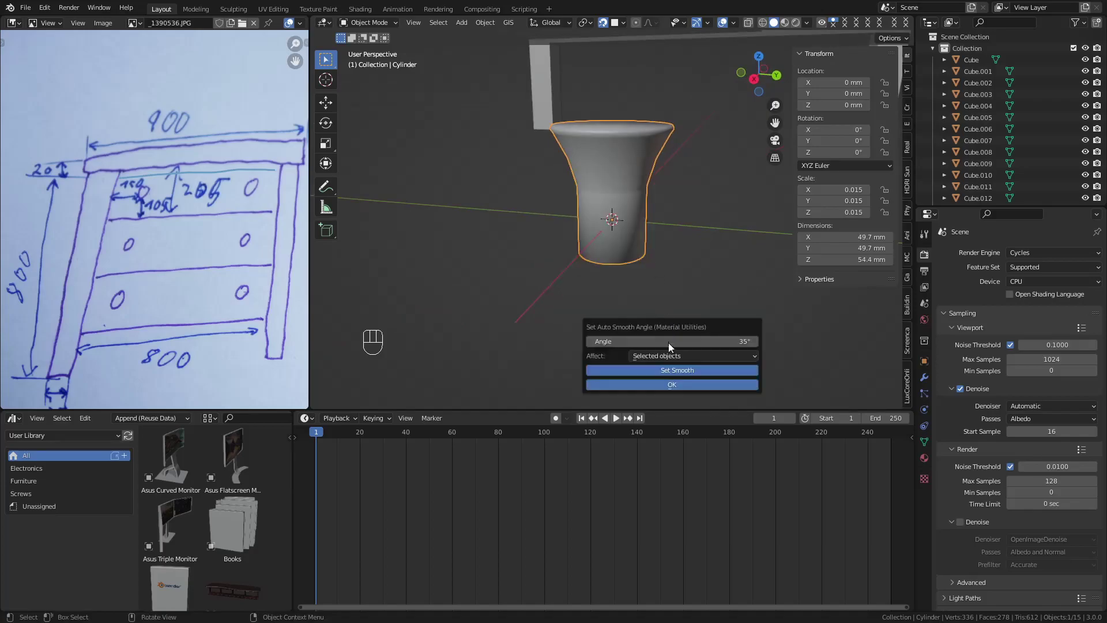
left_click_drag(623, 236, 592, 172)
left_click_drag(621, 142, 635, 168)
Step: Turn the knob 90° about X and move it toward the drawer fronts, around −262, 242, 238 mm
key("r")
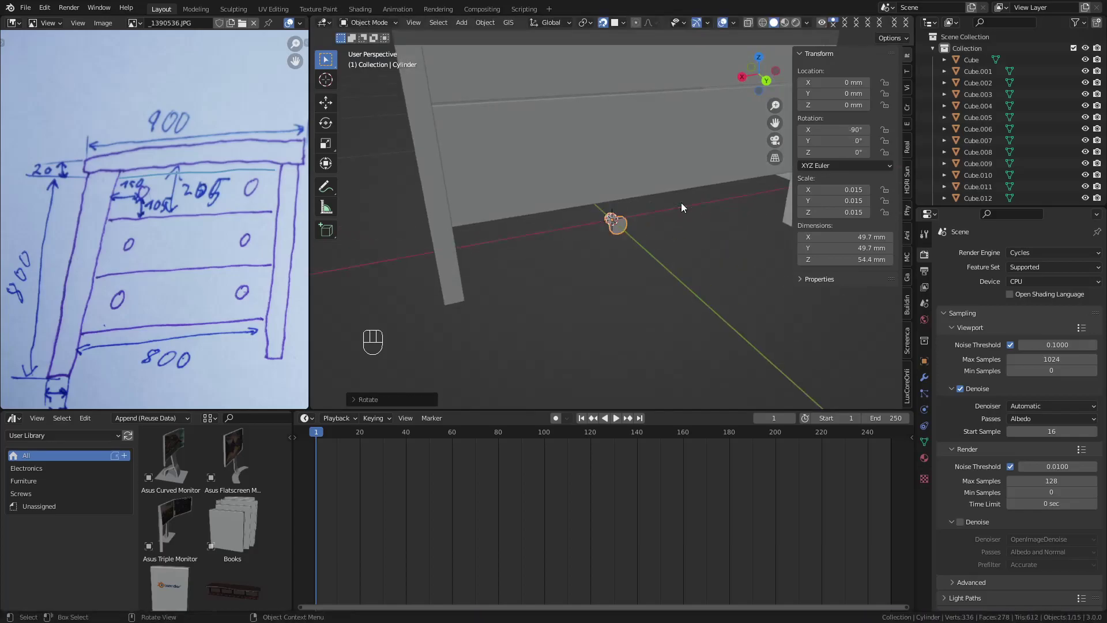
middle_click(624, 229)
left_click_drag(640, 227, 666, 229)
key("g")
key("g")
middle_click(714, 226)
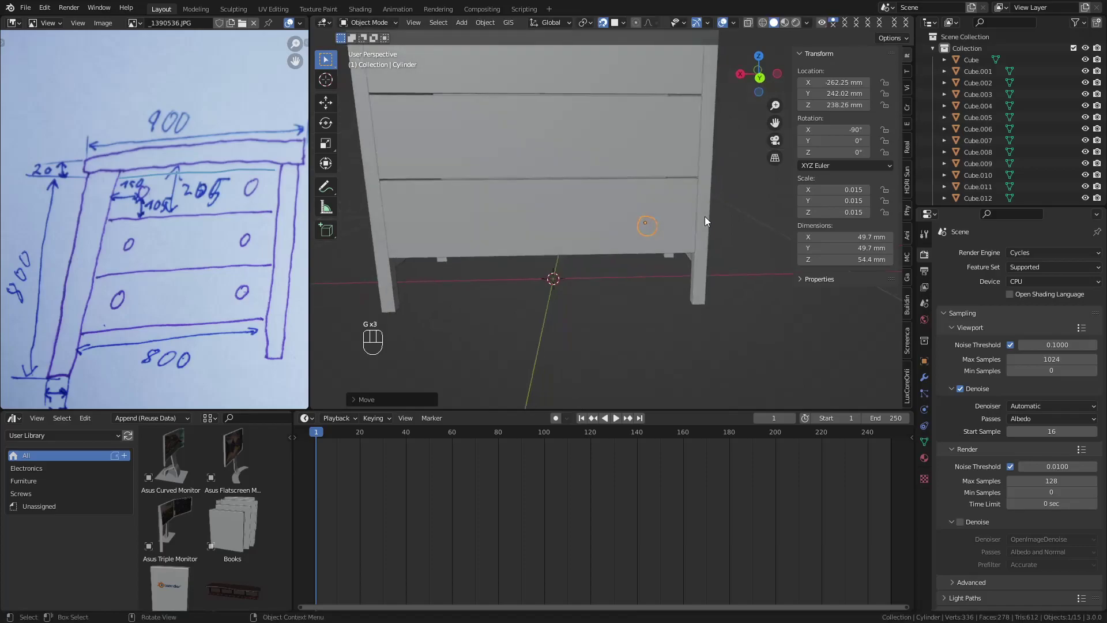
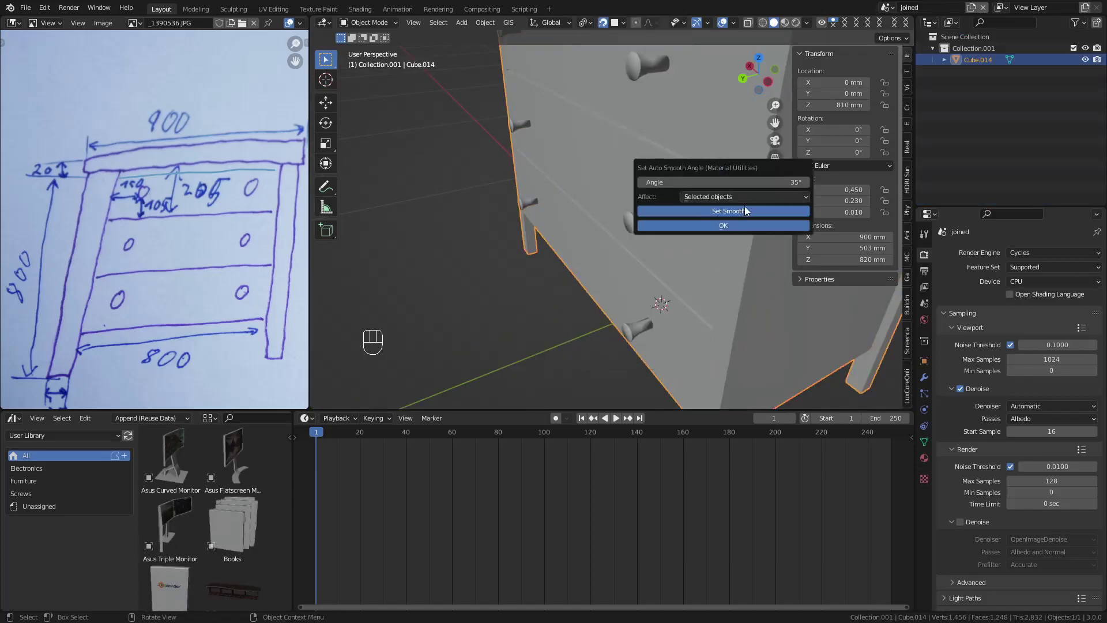
Step: Inspect the joined Cupboard and bring up Save As for furnitureTutorial.blend
left_click_drag(681, 137, 736, 196)
left_click_drag(717, 191, 767, 176)
key("ctrl+s")
left_click_drag(988, 62, 299, 411)
key("ctrl+shift+s")
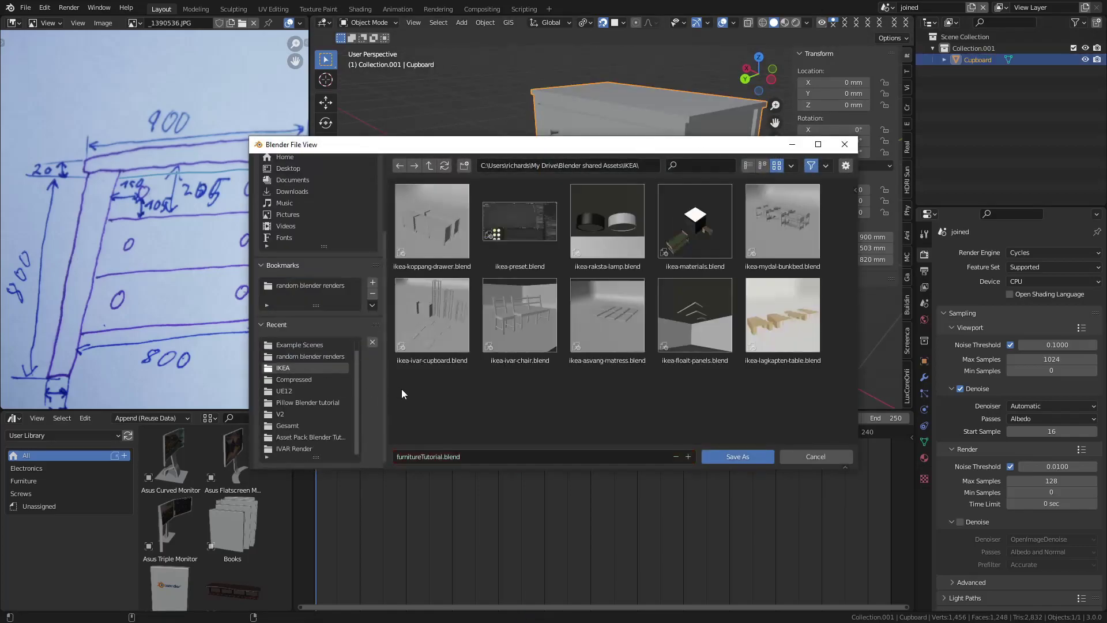
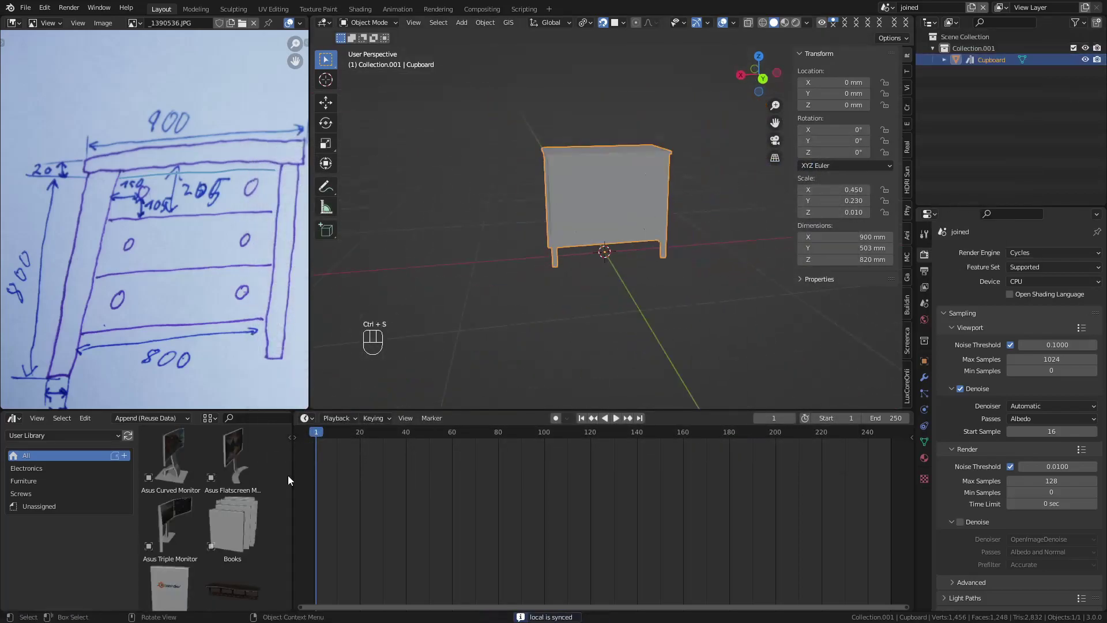
Step: Show the IKEA Assets library, drop a test copy of Cupboard into the scene and delete it
left_click_drag(34, 440, 46, 502)
left_click(181, 466)
left_click_drag(506, 283, 482, 278)
left_click_drag(507, 290, 565, 266)
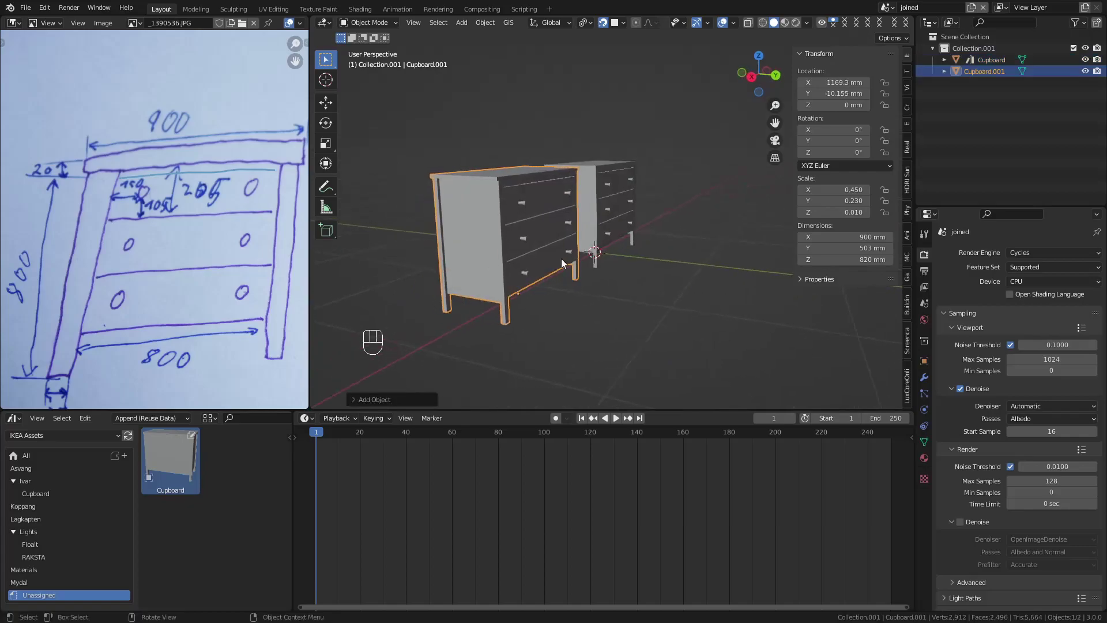
key("Delete")
Step: Switch to the Shading workspace with the Cupboard in view and save the project
left_click_drag(596, 264, 593, 217)
left_click_drag(604, 210, 601, 223)
left_click(578, 206)
key("ctrl+s")
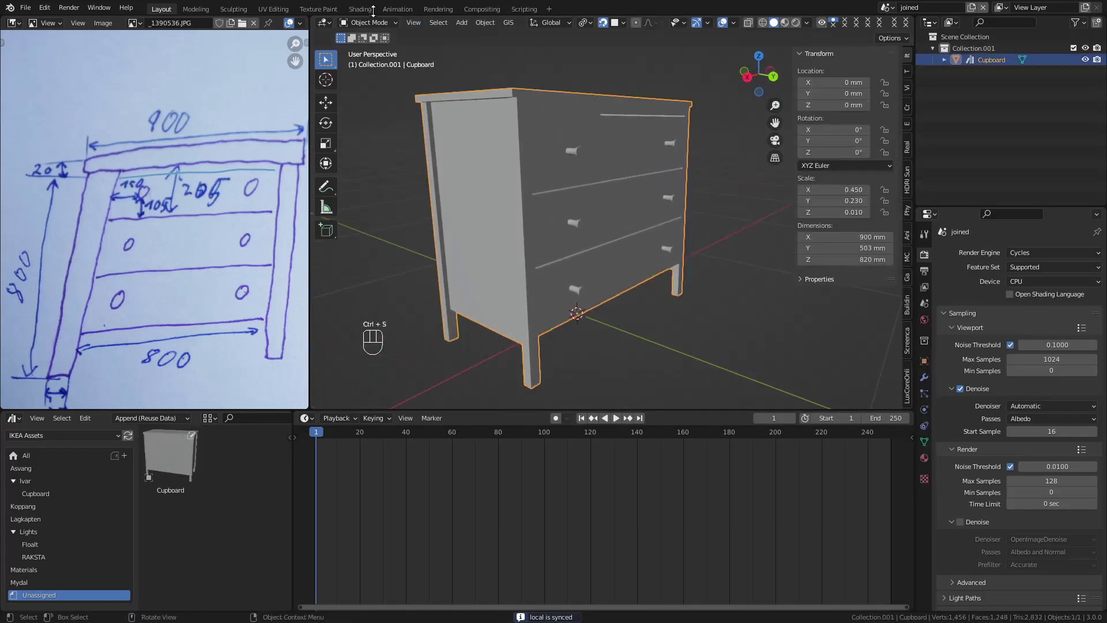